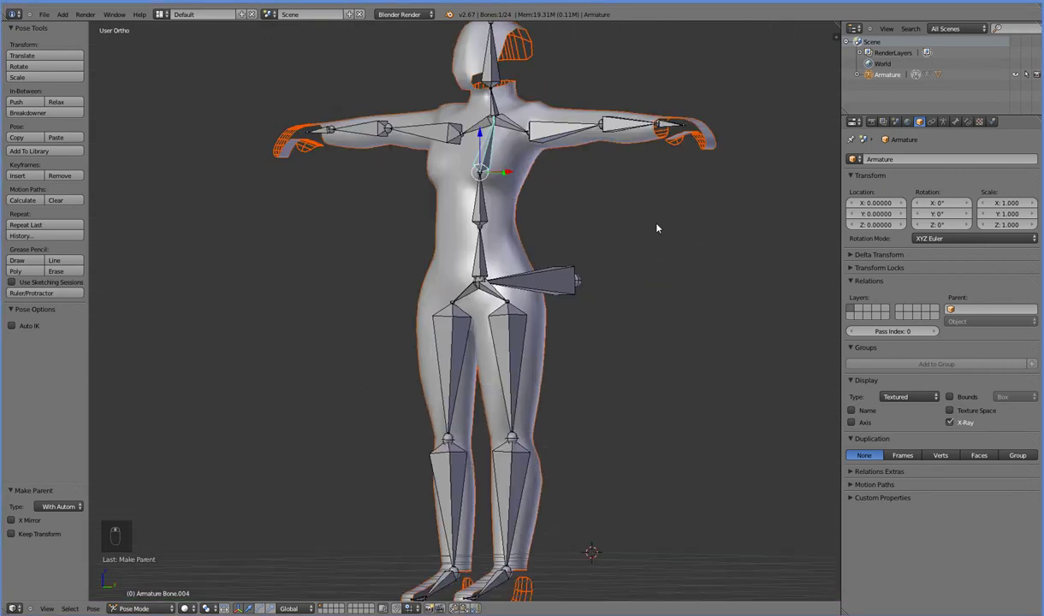
- From the side view, rotate spine bones to check torso deformation, undoing back to the rest pose between tests
{"action": "key", "text": "KP_3"}
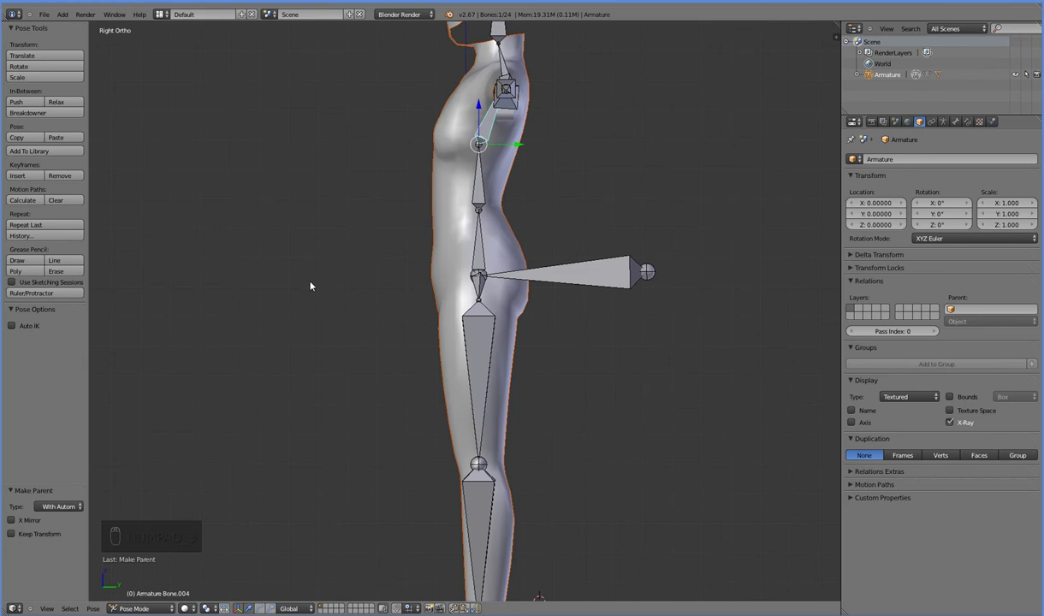
{"action": "left_click_drag", "start_coordinate": [480, 182], "coordinate": [442, 197]}
{"action": "key", "text": "r"}
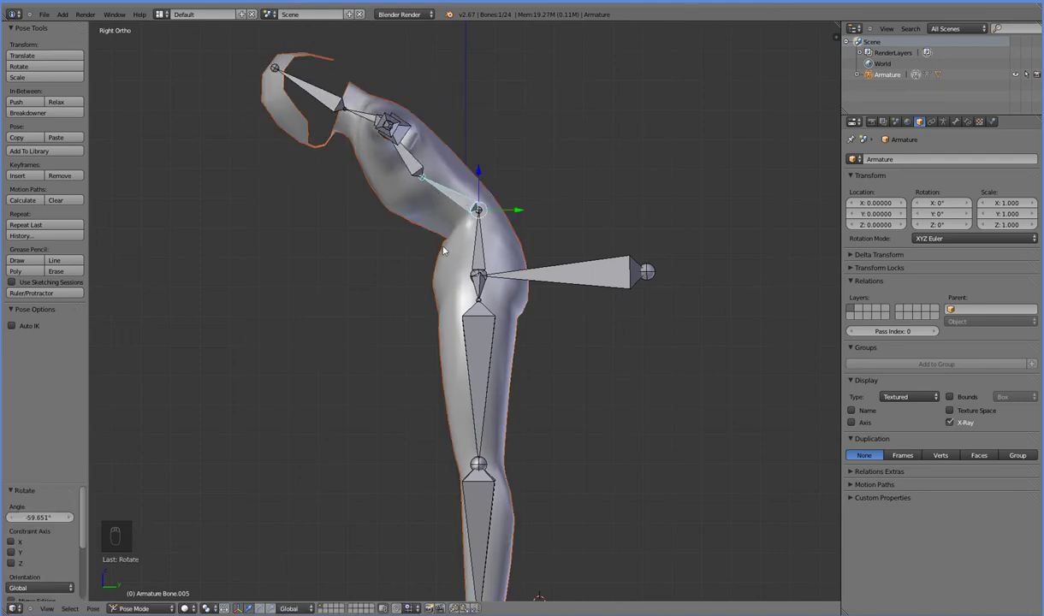
{"action": "key", "text": "ctrl+z"}
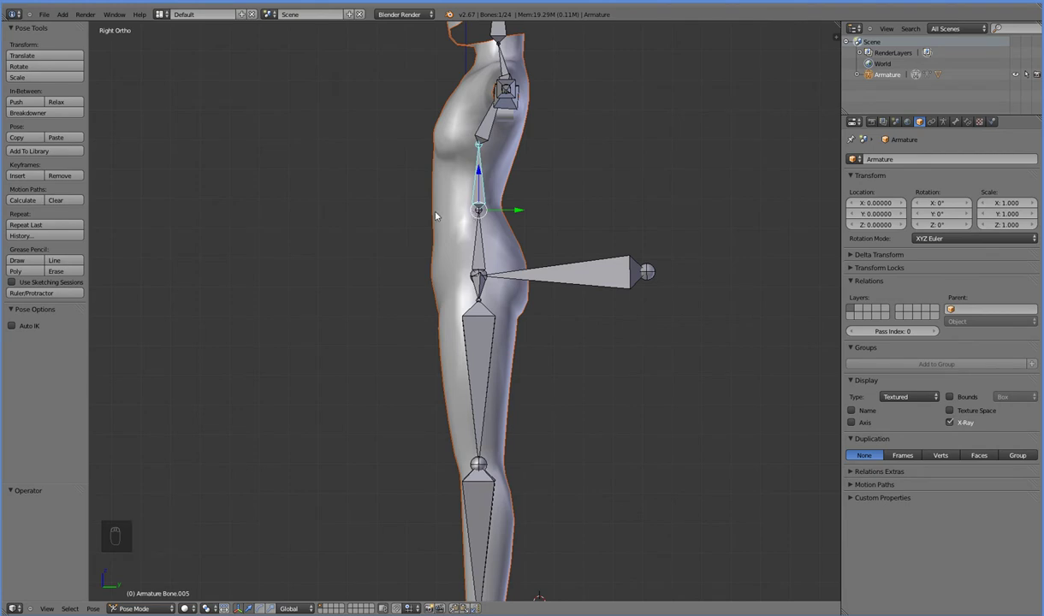
{"action": "key", "text": "r"}
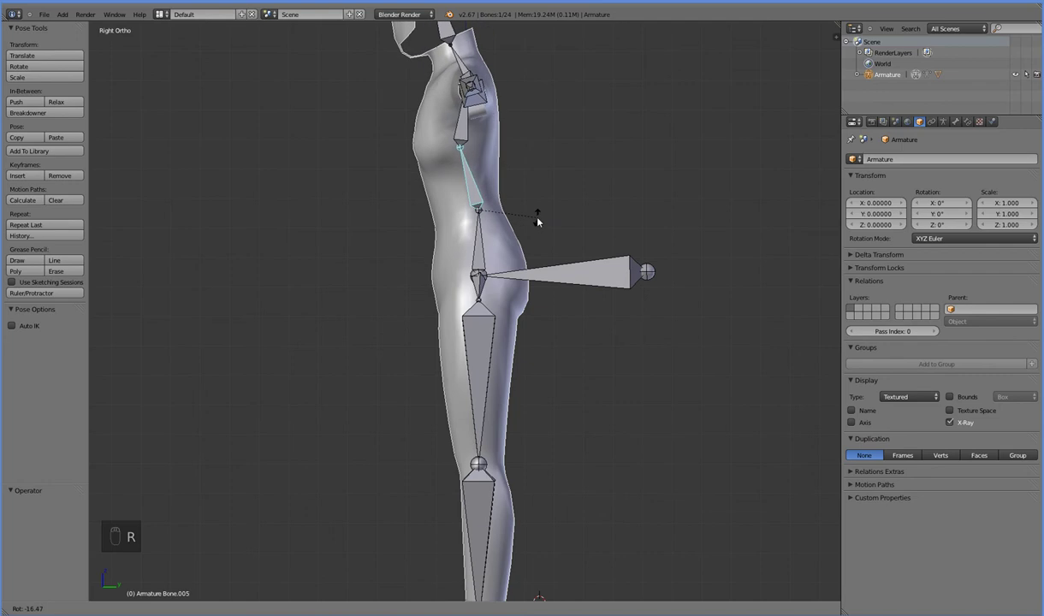
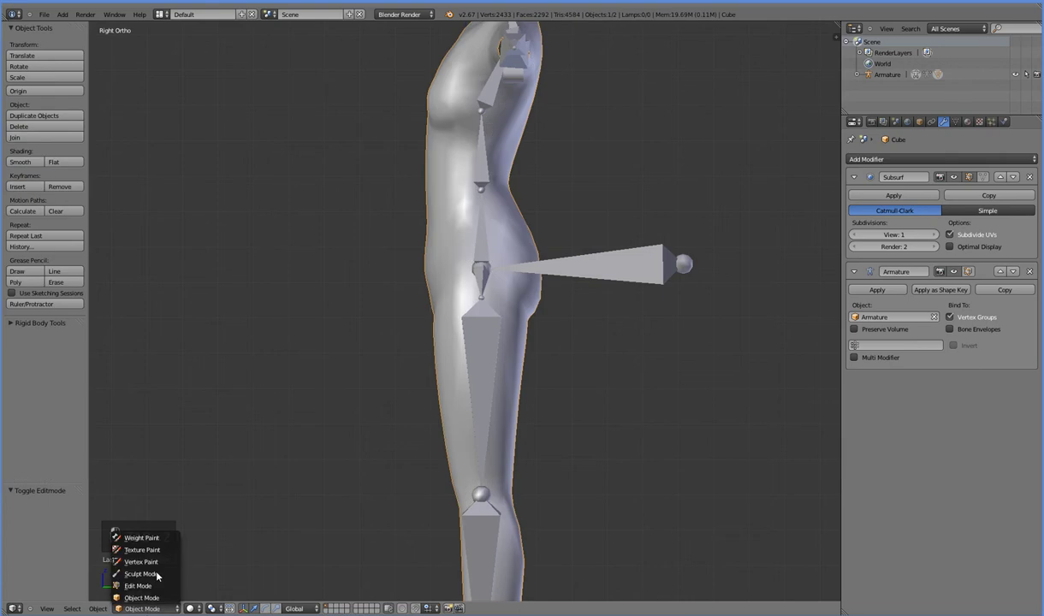
- Enter Weight Paint on the body mesh and bend the torso sideways to expose the waist
{"action": "left_click", "coordinate": [164, 532]}
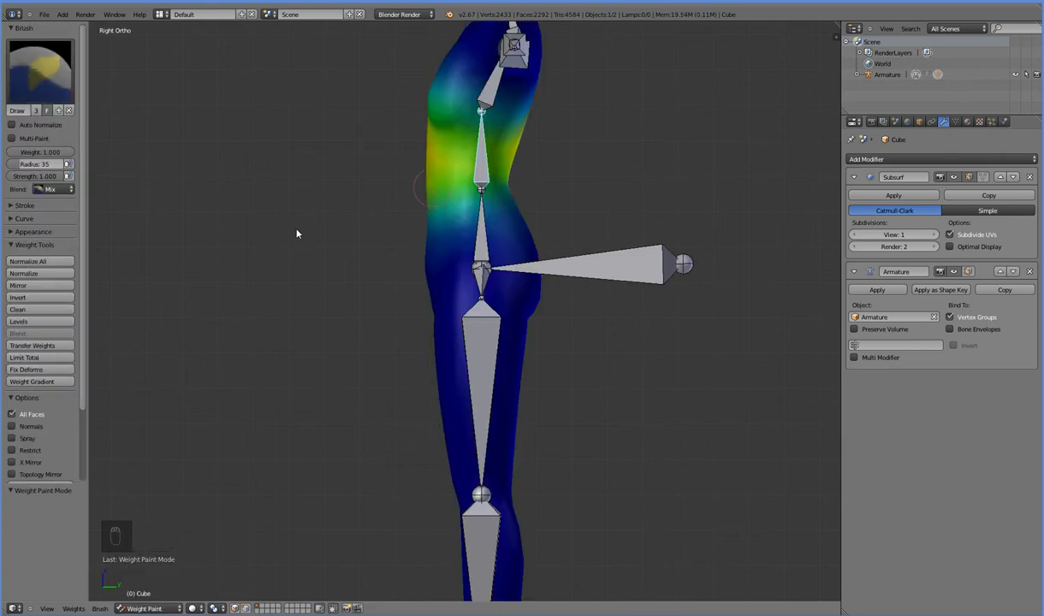
{"action": "key", "text": "KP_3"}
{"action": "key", "text": "r"}
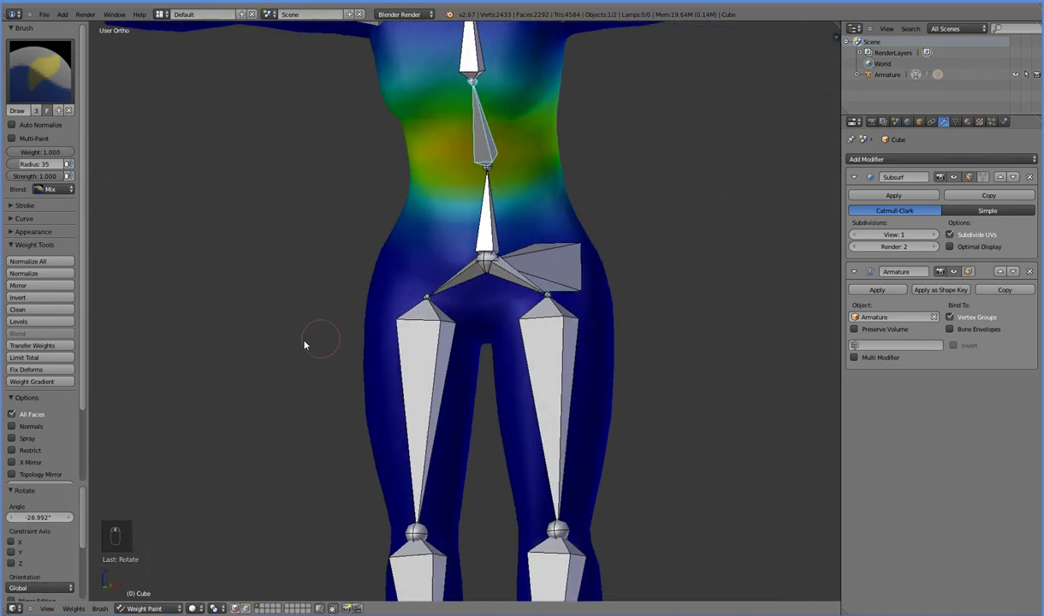
{"action": "left_click_drag", "start_coordinate": [218, 296], "coordinate": [52, 85]}
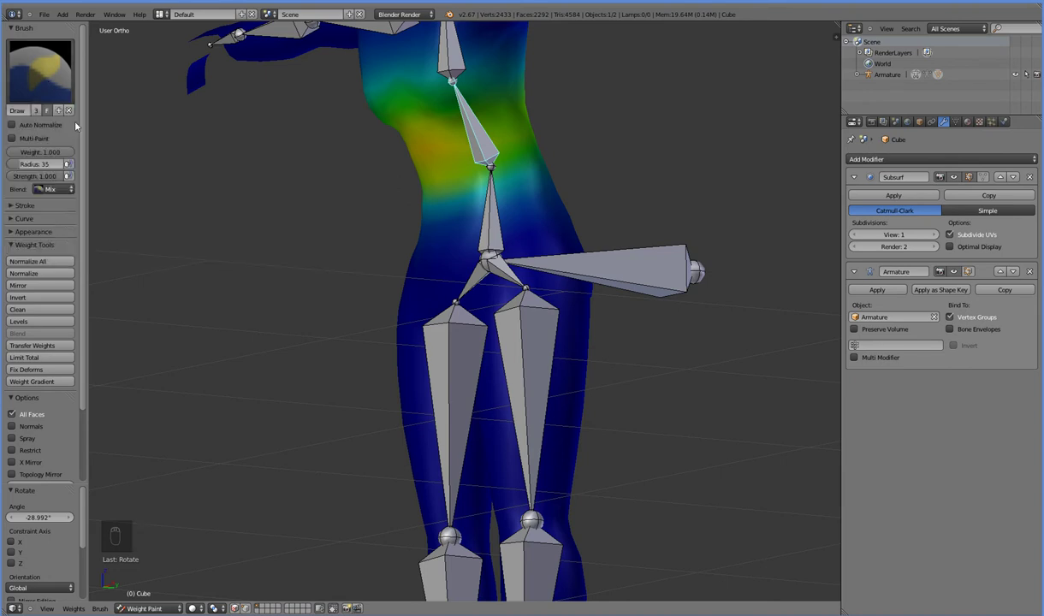
- With lowered brush weight and strength, paint lower spine influence across the waist, then return to rest
{"action": "left_click_drag", "start_coordinate": [37, 181], "coordinate": [590, 301]}
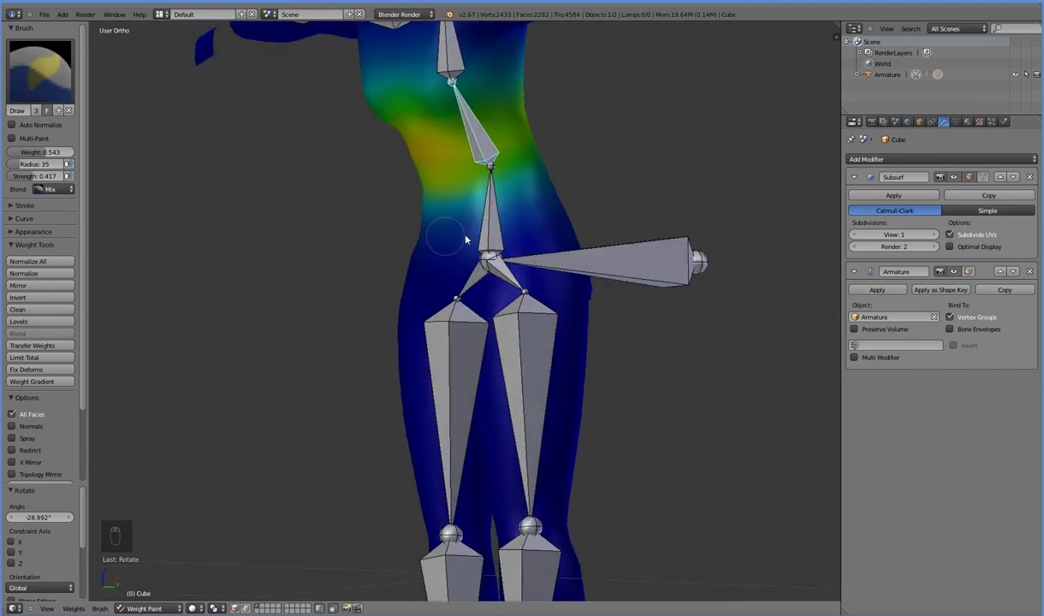
{"action": "left_click_drag", "start_coordinate": [366, 214], "coordinate": [71, 156]}
{"action": "left_click_drag", "start_coordinate": [70, 155], "coordinate": [419, 213]}
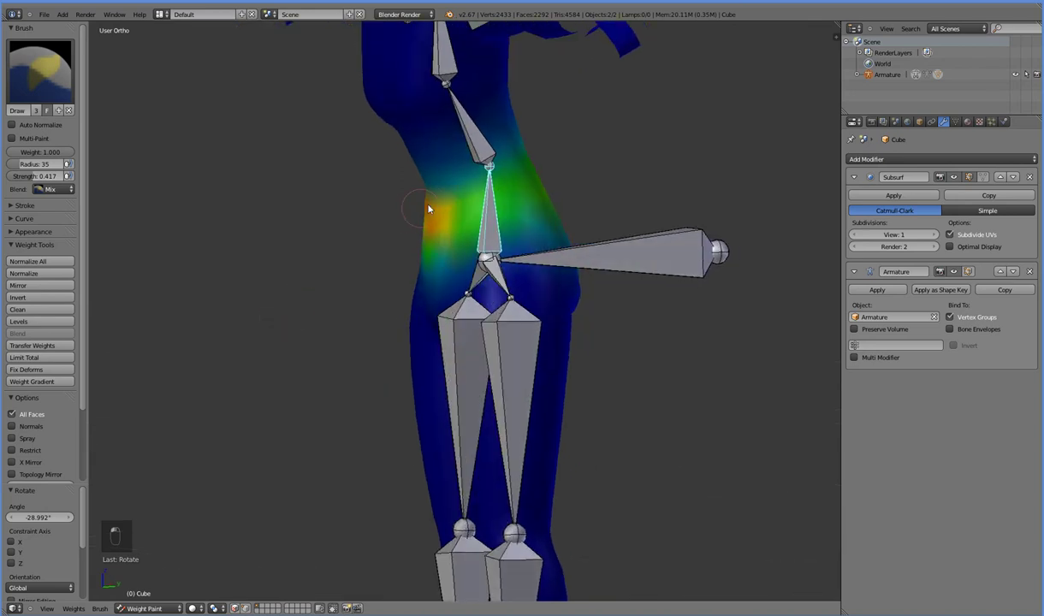
{"action": "key", "text": "ctrl+z"}
{"action": "key", "text": "ctrl+z"}
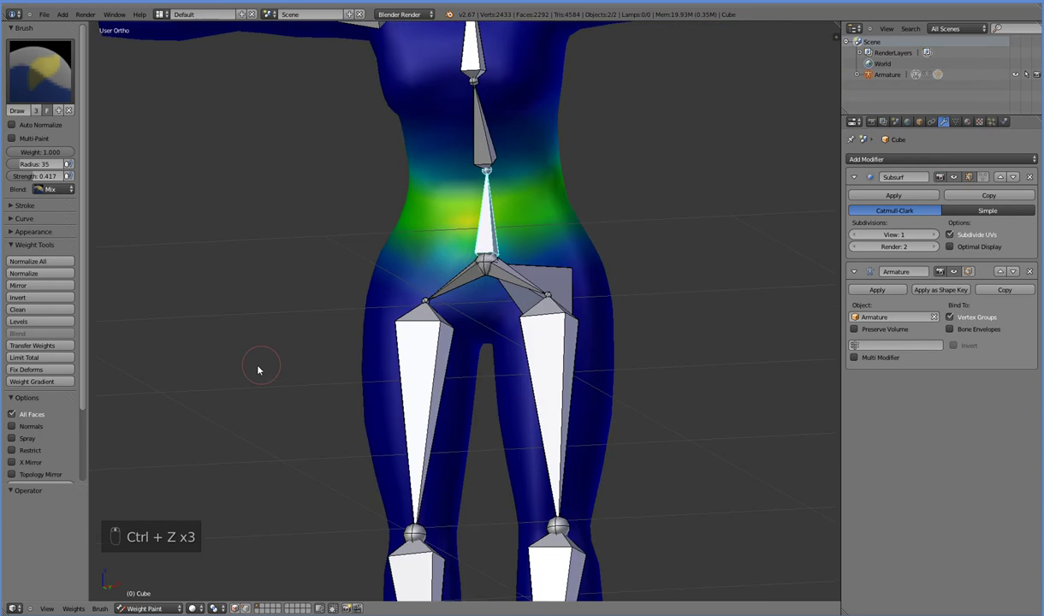
- With X Mirror painting enabled, stroke weight onto the waist from the side view, undoing unwanted strokes
{"action": "key", "text": "ctrl+z"}
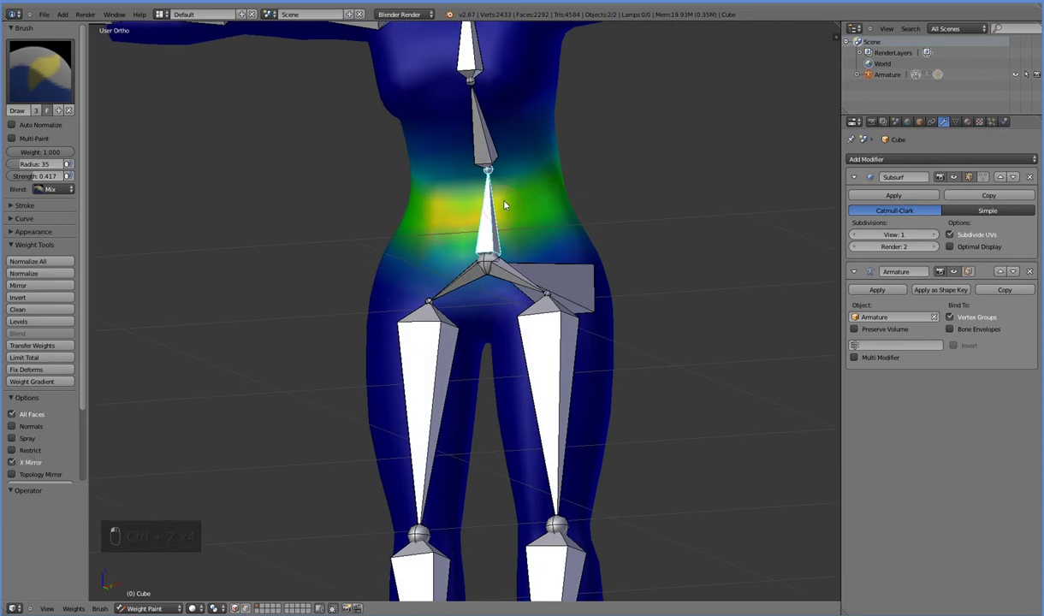
{"action": "key", "text": "ctrl+z"}
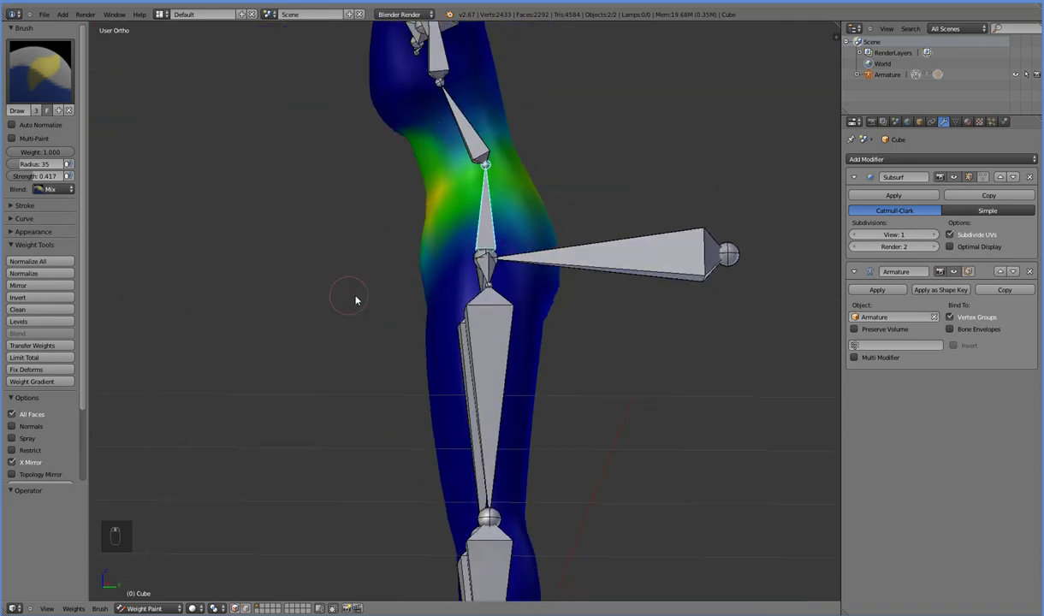
{"action": "key", "text": "ctrl+z"}
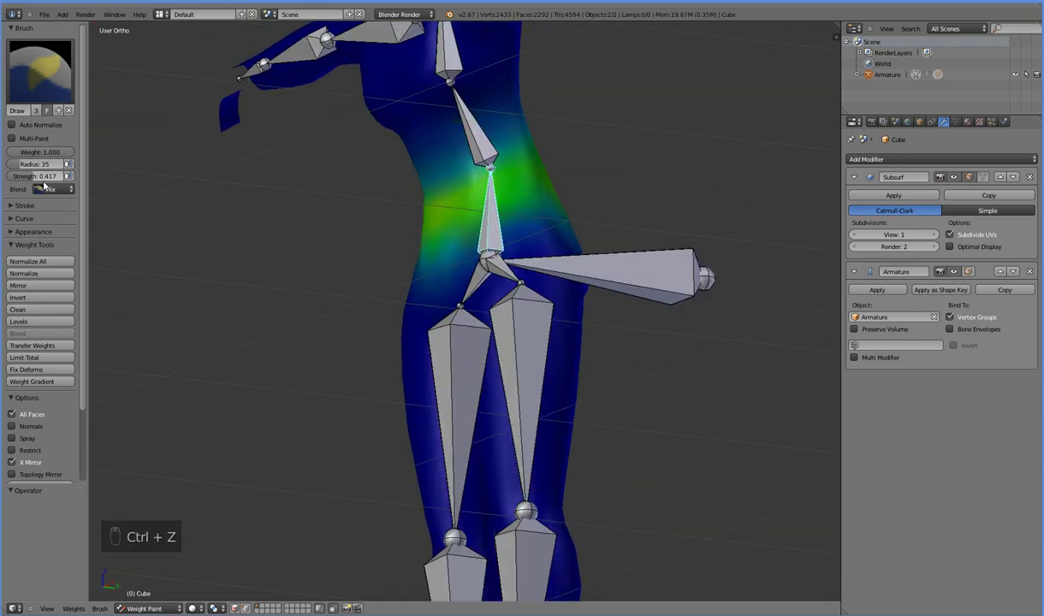
{"action": "left_click_drag", "start_coordinate": [272, 208], "coordinate": [468, 208]}
{"action": "key", "text": "ctrl+z"}
{"action": "key", "text": "ctrl+z"}
{"action": "middle_click", "coordinate": [443, 173]}
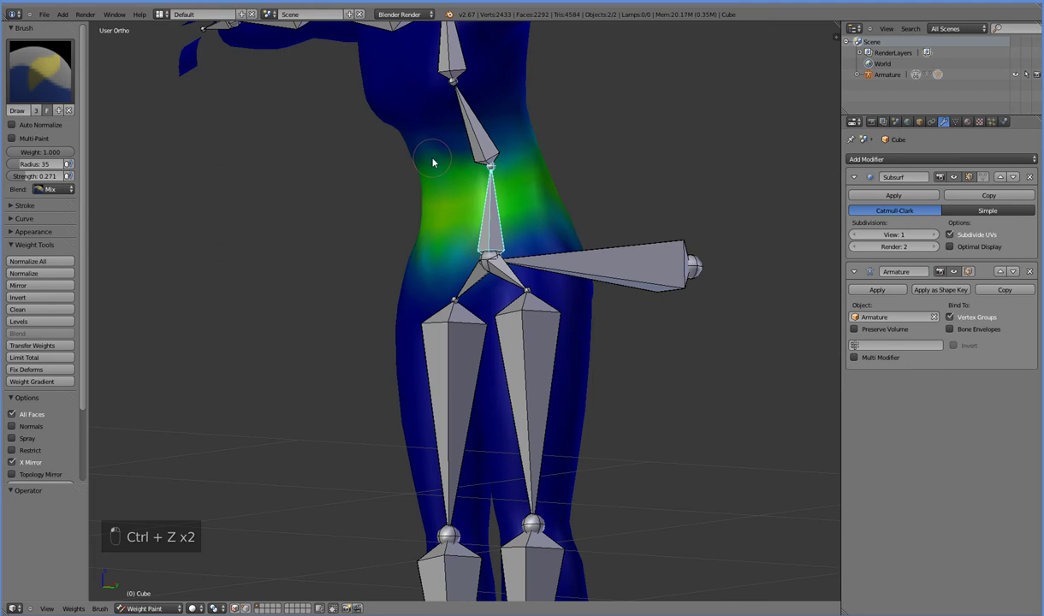
{"action": "key", "text": "ctrl+z"}
{"action": "key", "text": "ctrl+z"}
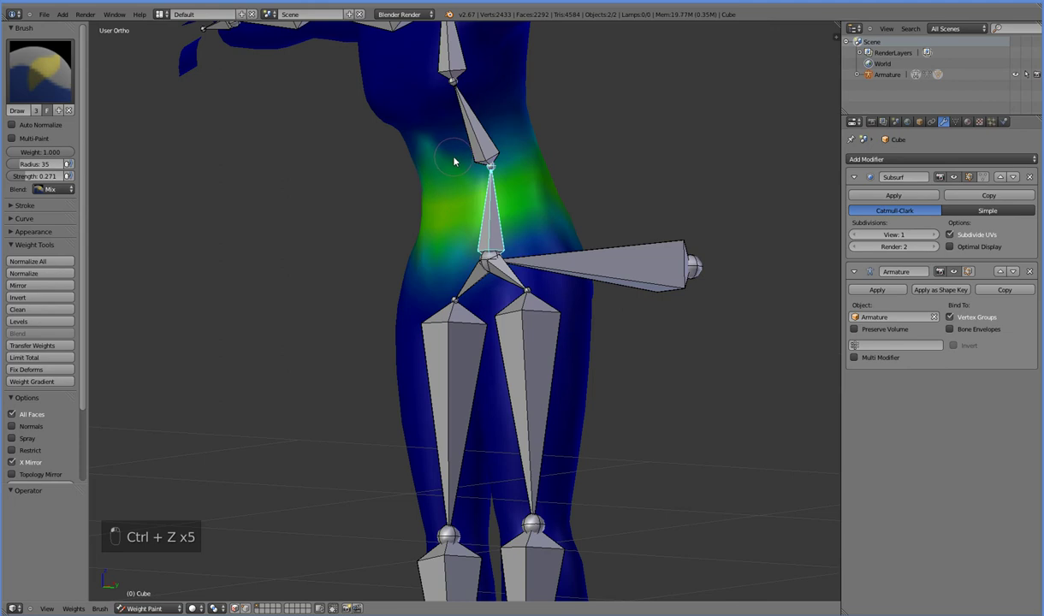
- Soften the waist weights with lighter strokes on the side and back, then test-bend the upper spine
{"action": "left_click_drag", "start_coordinate": [471, 208], "coordinate": [509, 257]}
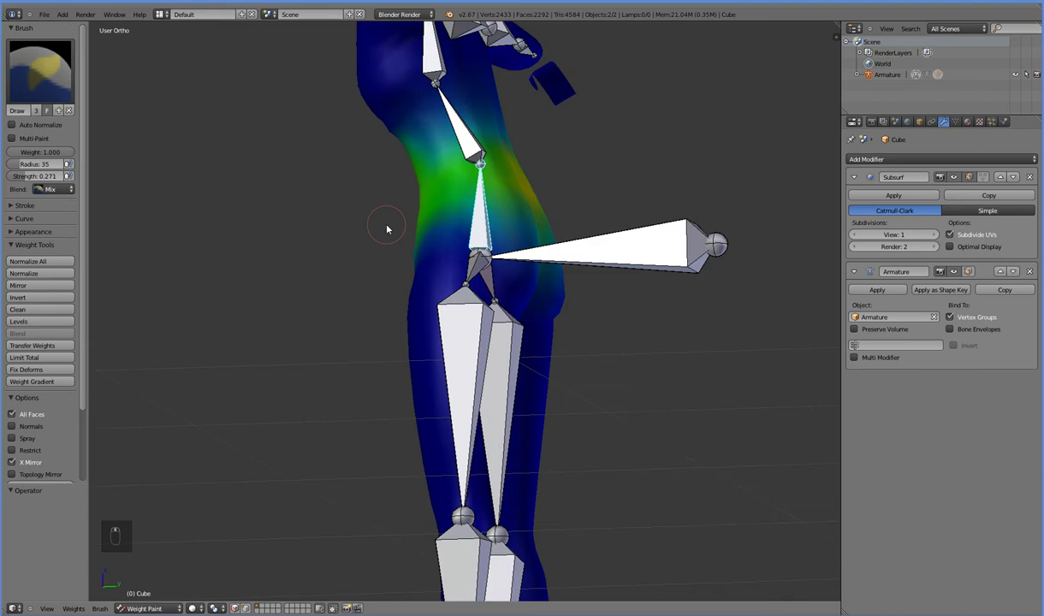
{"action": "middle_click", "coordinate": [467, 140]}
{"action": "key", "text": "r"}
{"action": "left_click_drag", "start_coordinate": [458, 140], "coordinate": [442, 150]}
{"action": "left_click_drag", "start_coordinate": [442, 150], "coordinate": [378, 181]}
{"action": "key", "text": "KP_3"}
{"action": "key", "text": "r"}
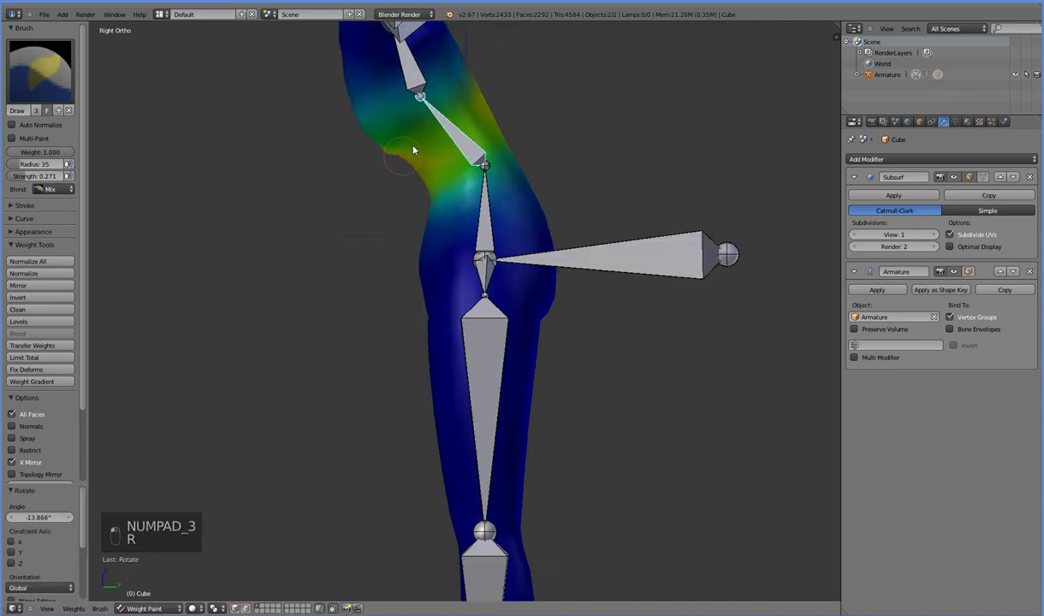
- Select the upper spine bone, erase its weight below the chest with a 0 brush, and bend it forward to test
{"action": "left_click", "coordinate": [398, 244]}
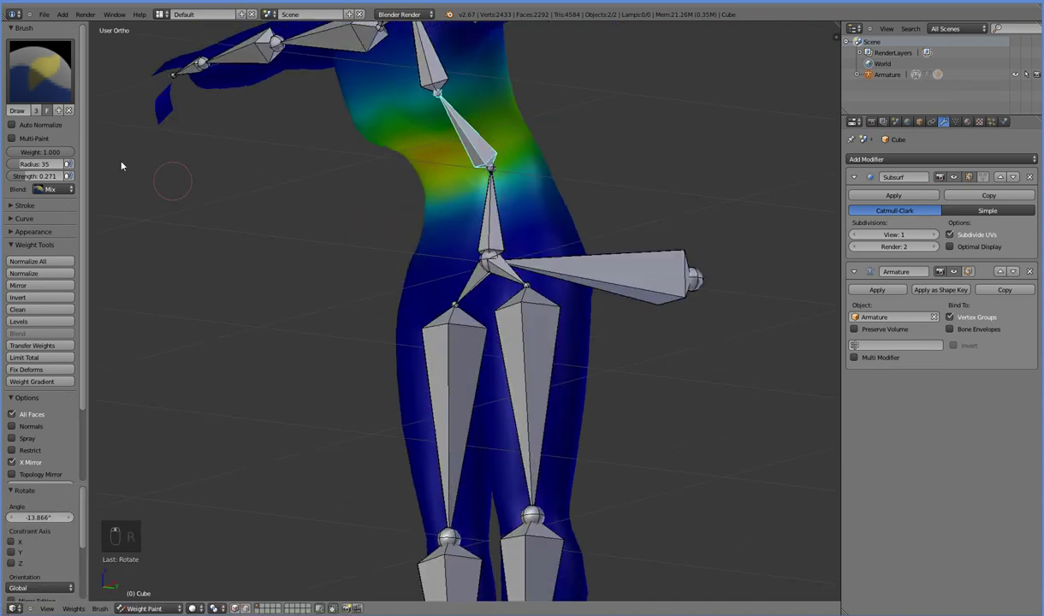
{"action": "left_click_drag", "start_coordinate": [311, 211], "coordinate": [453, 184]}
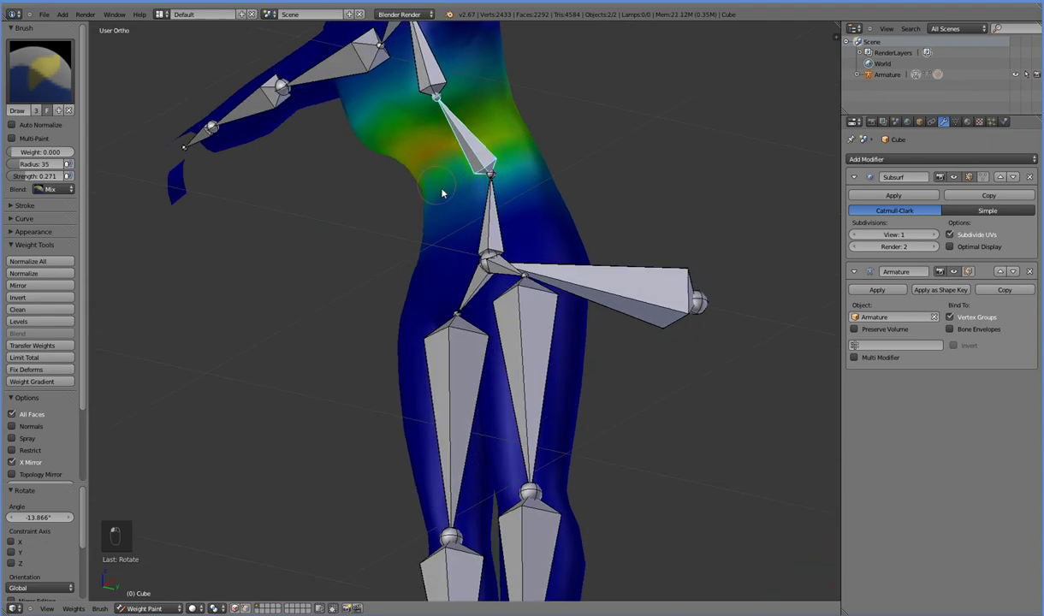
{"action": "left_click_drag", "start_coordinate": [489, 247], "coordinate": [437, 213]}
{"action": "left_click_drag", "start_coordinate": [456, 178], "coordinate": [509, 229]}
{"action": "key", "text": "KP_3"}
{"action": "key", "text": "r"}
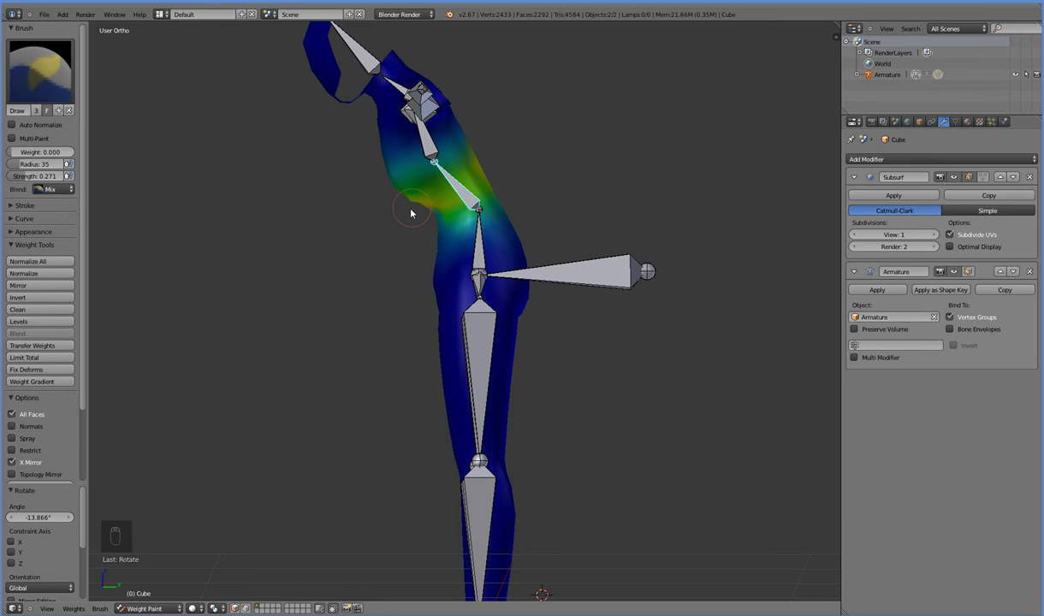
- Stroke zero-weight over the upper back for the upper spine bone, undoing strokes that go too far
{"action": "left_click_drag", "start_coordinate": [391, 234], "coordinate": [475, 258]}
{"action": "key", "text": "KP_3"}
{"action": "left_click_drag", "start_coordinate": [477, 258], "coordinate": [451, 219]}
{"action": "left_click_drag", "start_coordinate": [450, 219], "coordinate": [401, 273]}
{"action": "key", "text": "KP_3"}
{"action": "key", "text": "ctrl+z"}
{"action": "key", "text": "ctrl+z"}
{"action": "key", "text": "ctrl+z"}
{"action": "key", "text": "ctrl+z"}
- Adjust the brush, repaint the upper back, and rotate the upper chest bone backward to check the chest
{"action": "middle_click", "coordinate": [96, 150]}
{"action": "left_click_drag", "start_coordinate": [38, 157], "coordinate": [53, 158]}
{"action": "left_click_drag", "start_coordinate": [56, 159], "coordinate": [457, 213]}
{"action": "left_click_drag", "start_coordinate": [457, 213], "coordinate": [470, 166]}
{"action": "key", "text": "KP_3"}
{"action": "key", "text": "r"}
{"action": "key", "text": "r"}
{"action": "left_click_drag", "start_coordinate": [473, 182], "coordinate": [479, 179]}
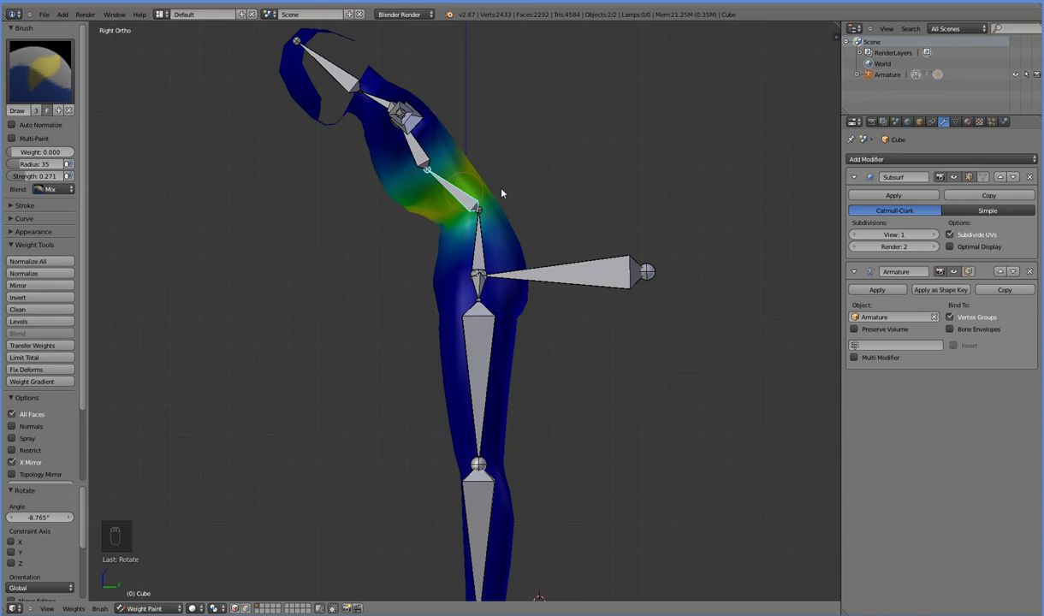
- Trim the upper spine bone's weight on the back of the bent torso
{"action": "key", "text": "r"}
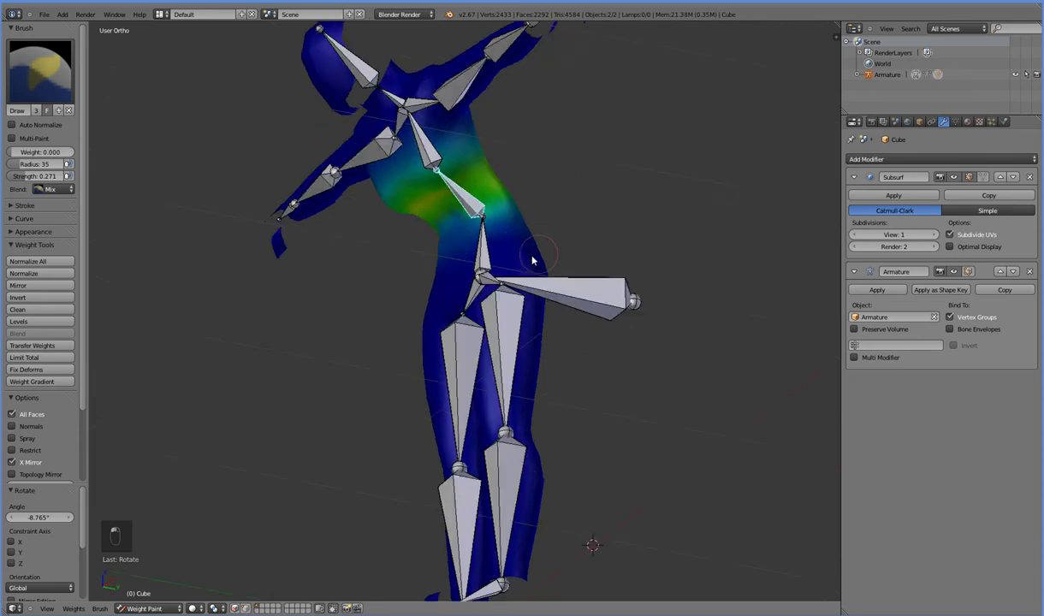
{"action": "left_click", "coordinate": [453, 227]}
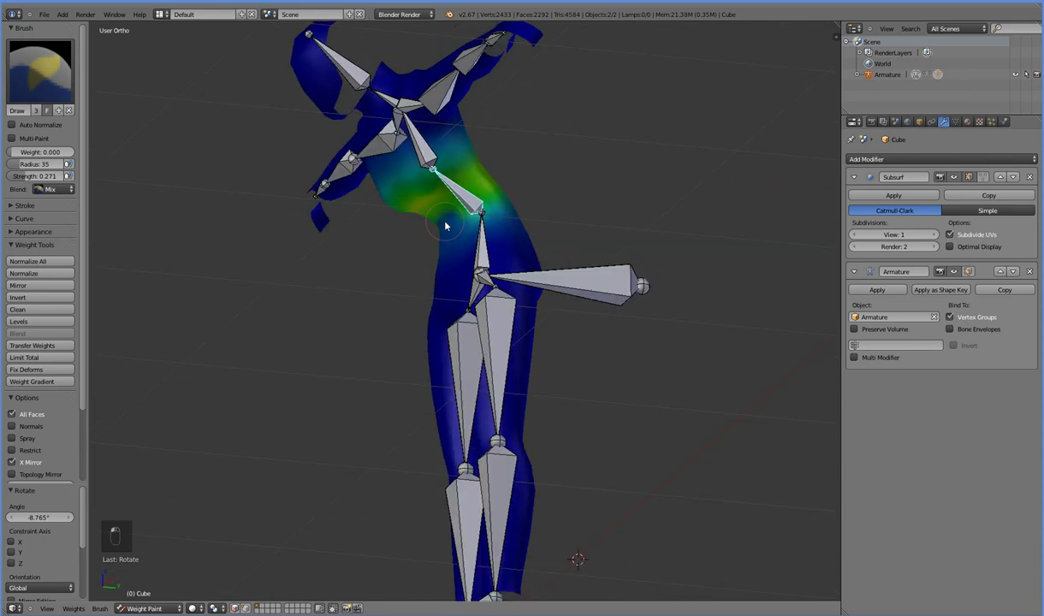
{"action": "key", "text": "ctrl+z"}
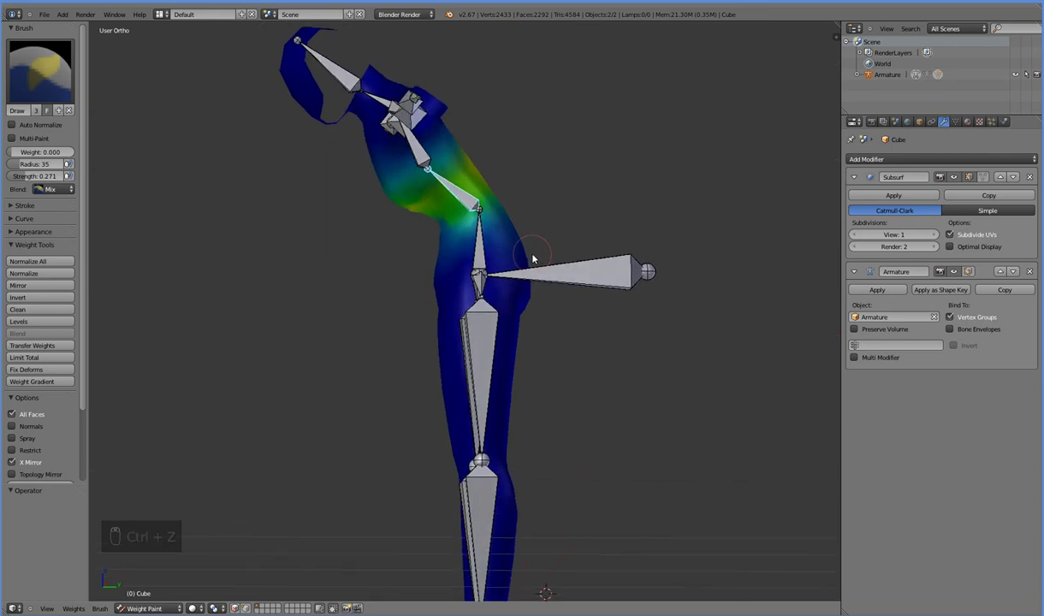
- From the right view, rotate the upper spine bone to stand the torso upright again
{"action": "key", "text": "KP_3"}
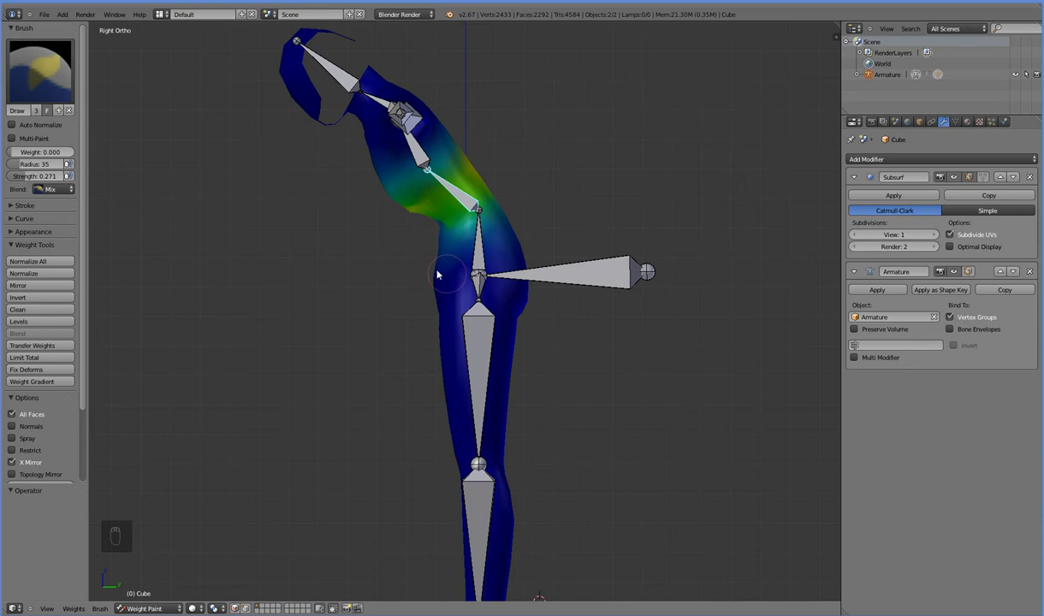
{"action": "key", "text": "r"}
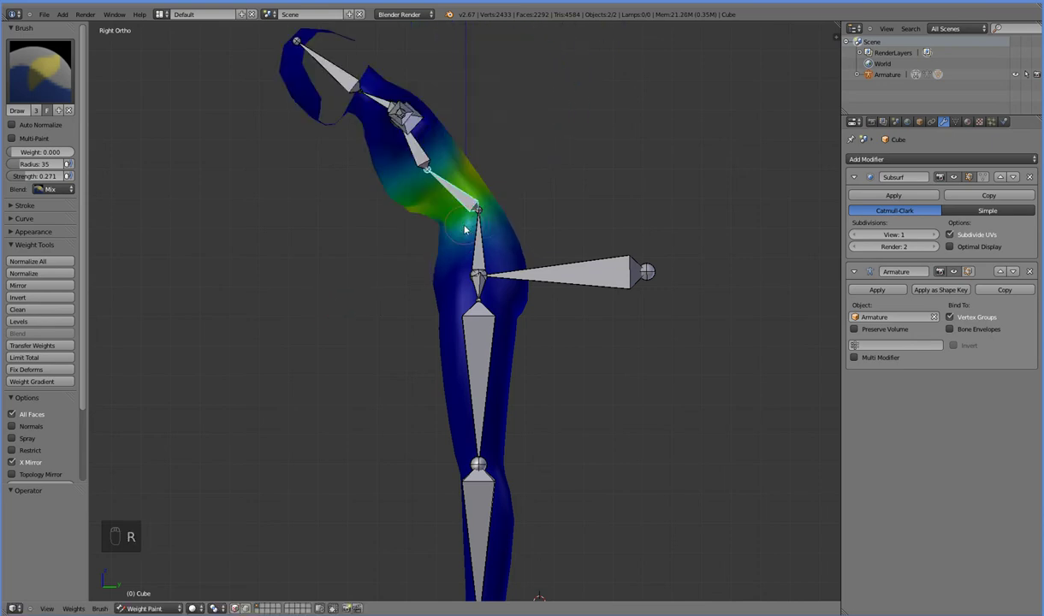
{"action": "key", "text": "alt+r"}
{"action": "left_click", "coordinate": [495, 135]}
- Paint the middle spine bone's weight across the front of the waist, clearing it from the upper chest
{"action": "key", "text": "r"}
{"action": "left_click_drag", "start_coordinate": [628, 206], "coordinate": [566, 124]}
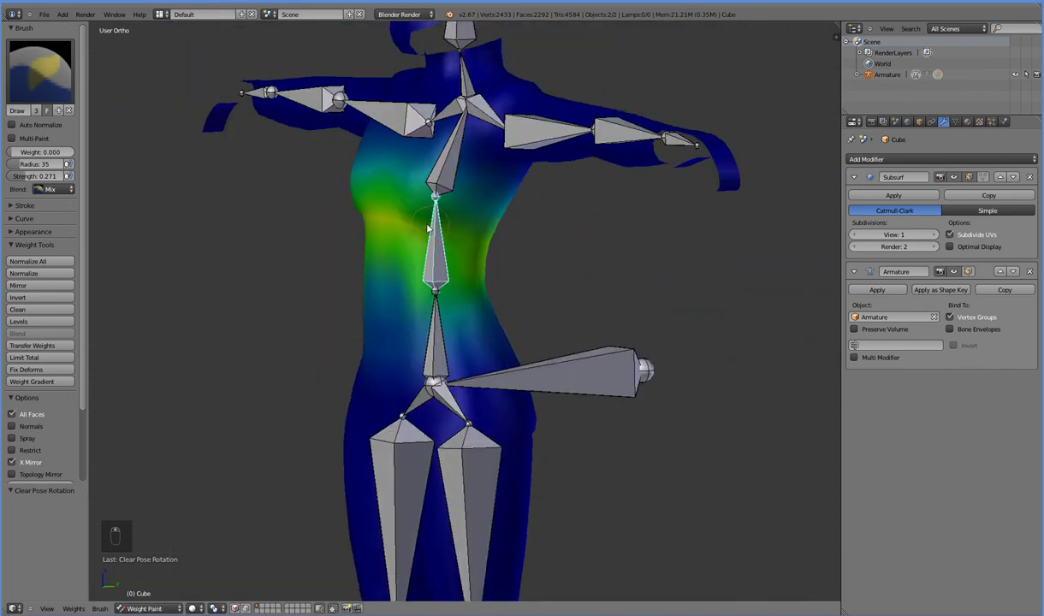
{"action": "left_click_drag", "start_coordinate": [425, 189], "coordinate": [559, 303]}
{"action": "key", "text": "KP_3"}
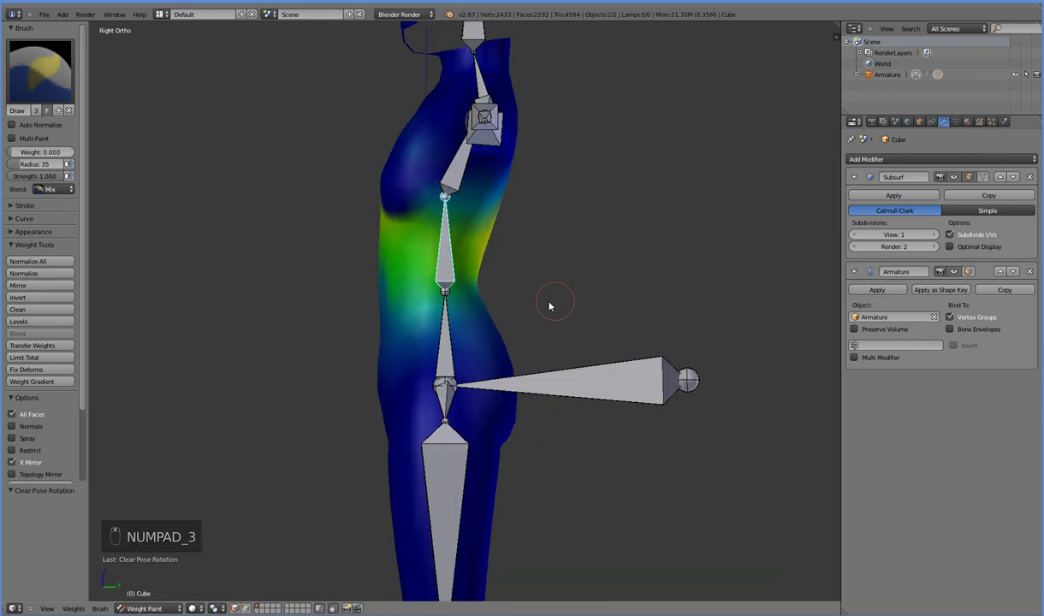
- Switch to a soft brush at Weight 1.0, Strength about 0.15, and paint the side of the waist
{"action": "key", "text": "r"}
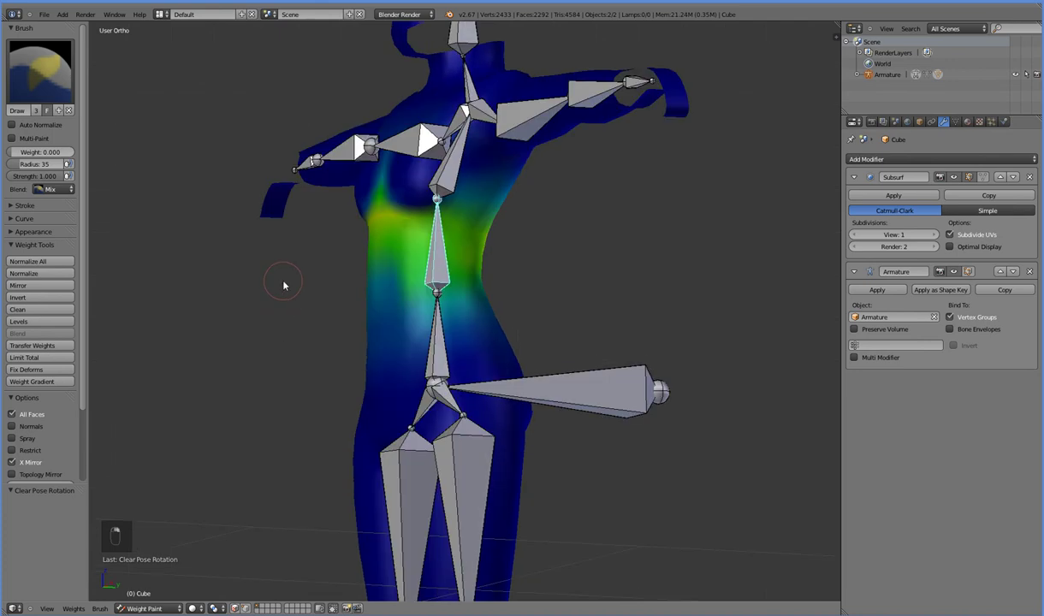
{"action": "left_click_drag", "start_coordinate": [44, 84], "coordinate": [439, 206]}
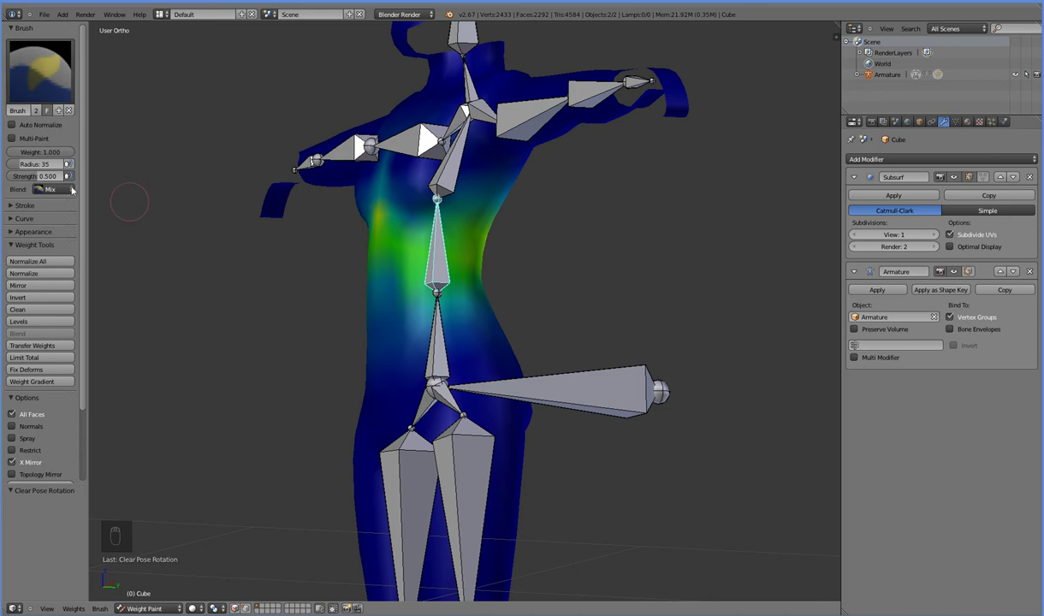
{"action": "left_click", "coordinate": [431, 141]}
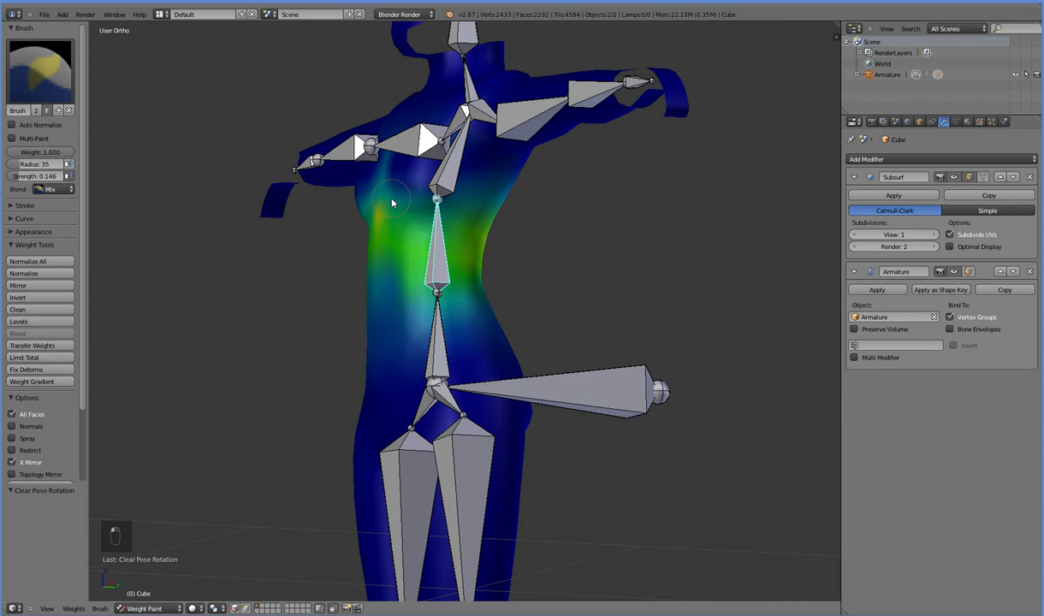
{"action": "left_click_drag", "start_coordinate": [487, 203], "coordinate": [352, 273]}
{"action": "key", "text": "KP_3"}
- Blend the middle spine bone's waist weights with repeated soft strokes, test-rotating from front and side views
{"action": "left_click_drag", "start_coordinate": [490, 215], "coordinate": [553, 174]}
{"action": "key", "text": "r"}
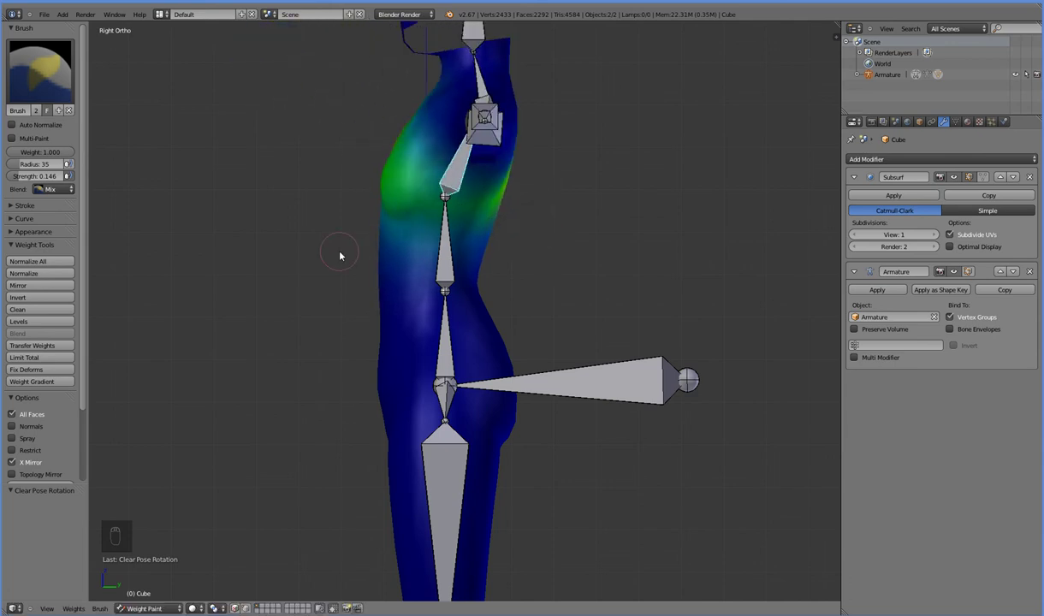
{"action": "left_click_drag", "start_coordinate": [430, 257], "coordinate": [547, 232]}
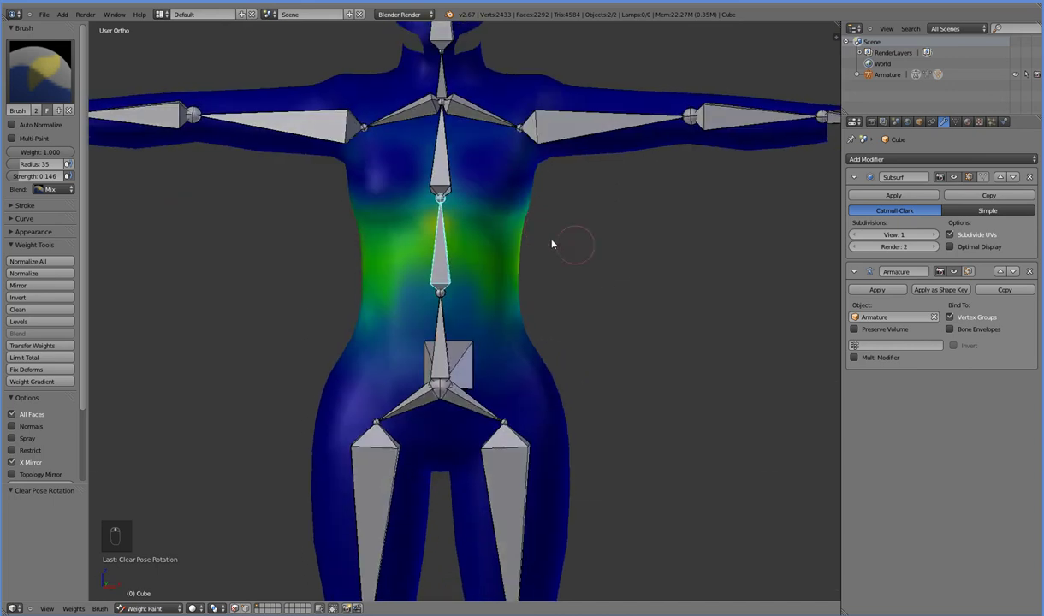
{"action": "left_click_drag", "start_coordinate": [486, 194], "coordinate": [454, 177]}
{"action": "key", "text": "ctrl+z"}
{"action": "key", "text": "ctrl+z"}
{"action": "left_click_drag", "start_coordinate": [455, 177], "coordinate": [496, 173]}
{"action": "key", "text": "r"}
{"action": "left_click_drag", "start_coordinate": [495, 173], "coordinate": [531, 282]}
{"action": "key", "text": "KP_3"}
{"action": "key", "text": "r"}
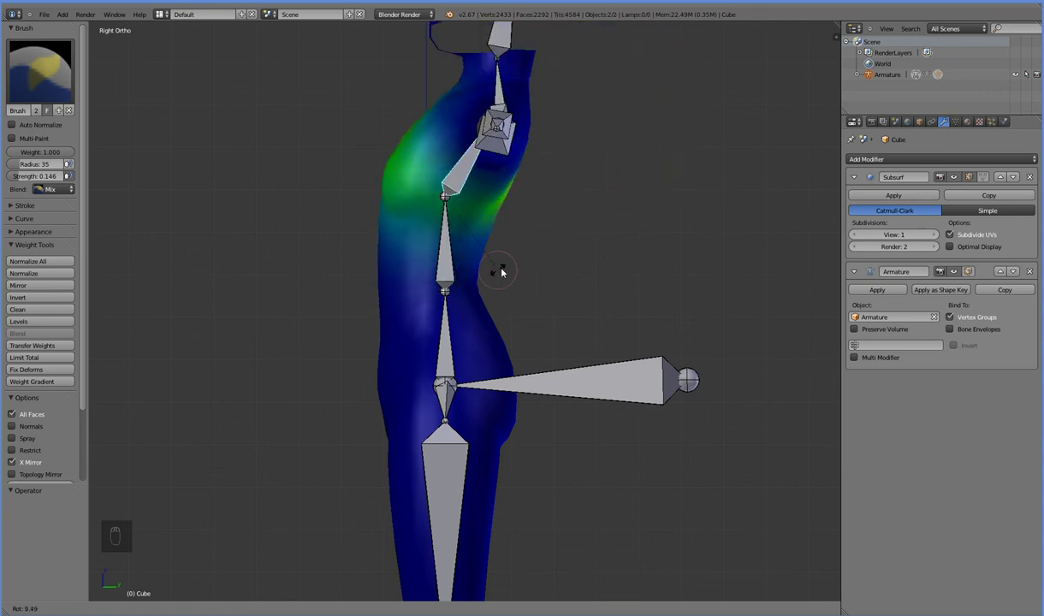
- Twist the spine bones about the vertical axis from the front view to test the torso, undoing each twist
{"action": "key", "text": "KP_3"}
{"action": "key", "text": "KP_1"}
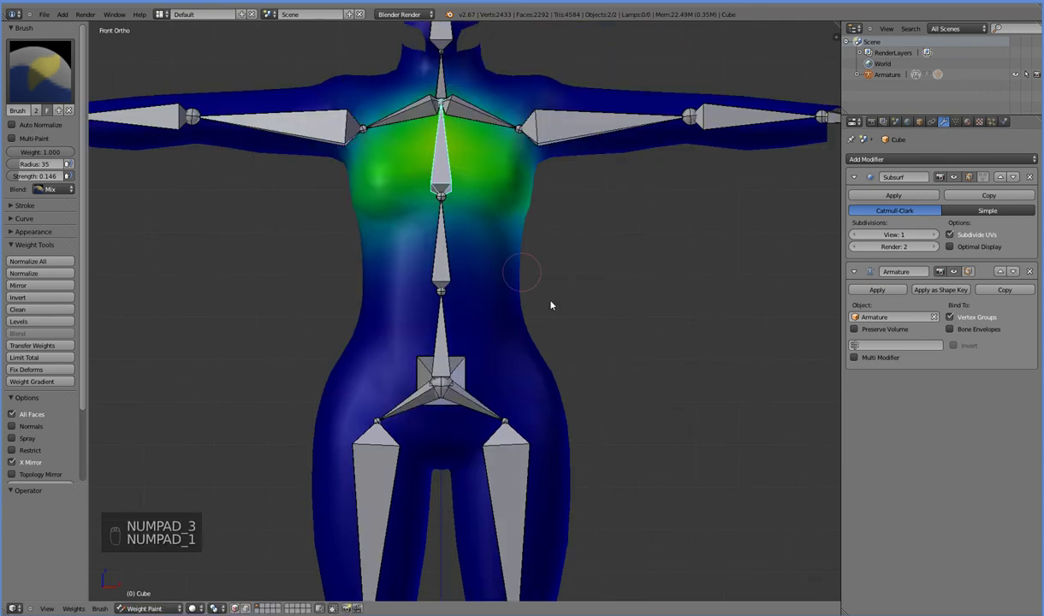
{"action": "key", "text": "r"}
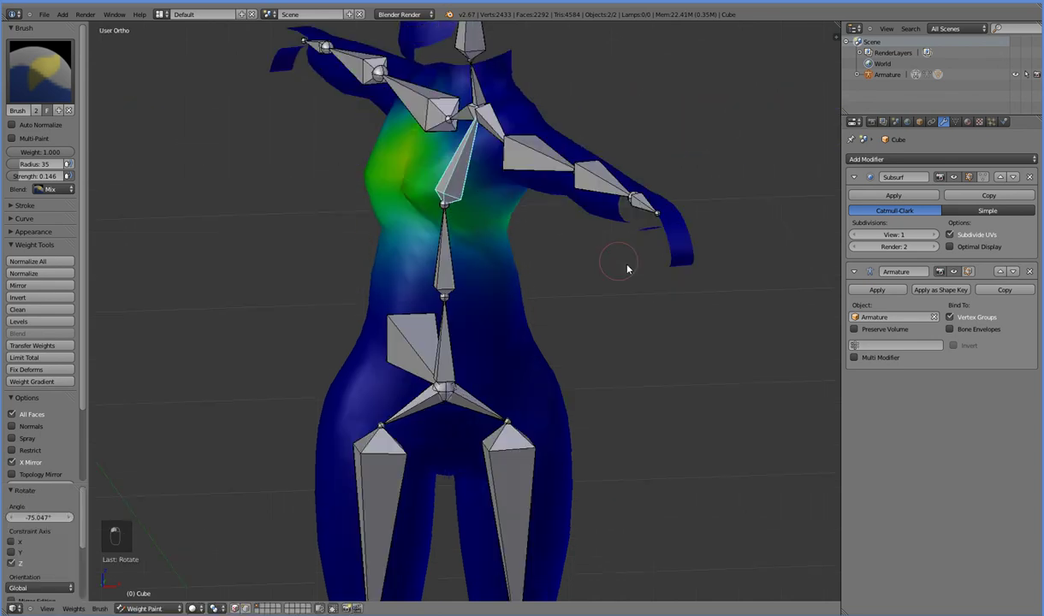
{"action": "middle_click", "coordinate": [627, 266]}
{"action": "key", "text": "ctrl+z"}
{"action": "key", "text": "r"}
{"action": "left_click_drag", "start_coordinate": [588, 400], "coordinate": [634, 176]}
{"action": "middle_click", "coordinate": [615, 172]}
{"action": "left_click_drag", "start_coordinate": [684, 368], "coordinate": [679, 427]}
{"action": "middle_click", "coordinate": [678, 427]}
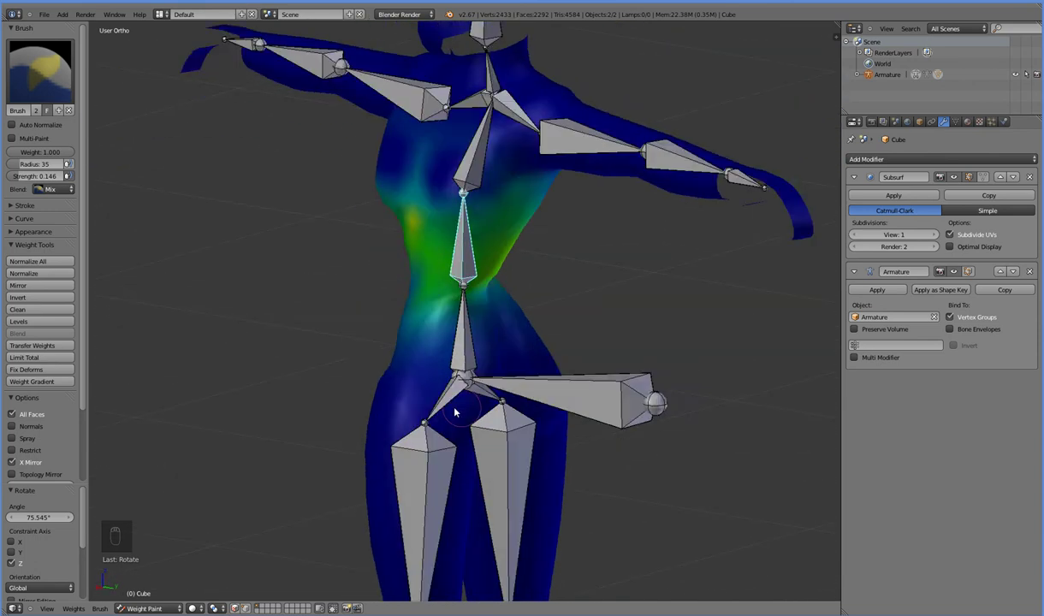
{"action": "key", "text": "ctrl+z"}
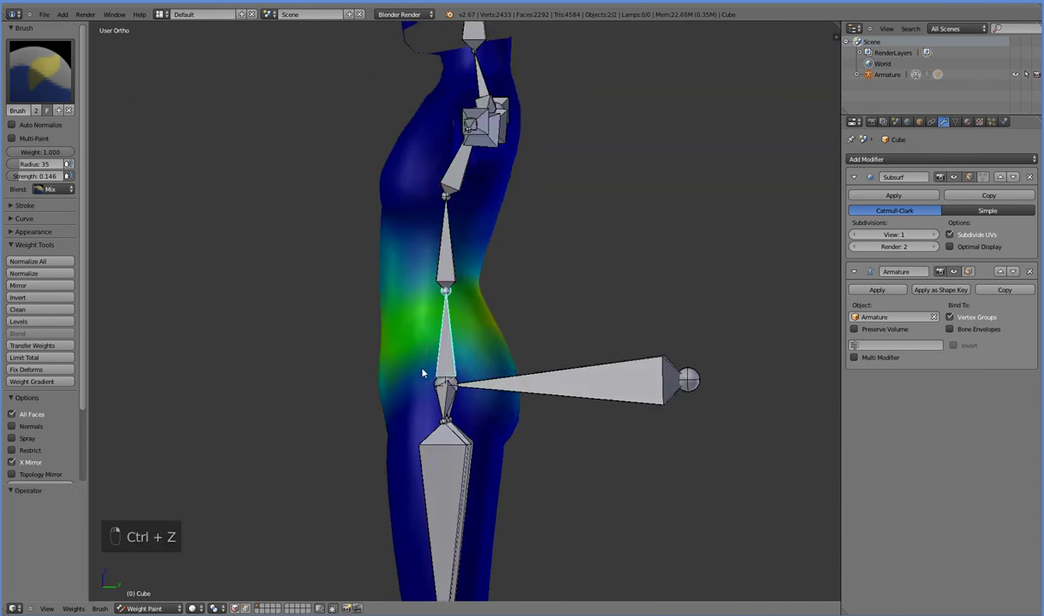
- Bend the middle spine bone from the side to test the waist, then undo to rest
{"action": "left_click", "coordinate": [412, 313]}
{"action": "left_click_drag", "start_coordinate": [435, 289], "coordinate": [414, 261]}
{"action": "key", "text": "r"}
{"action": "key", "text": "r"}
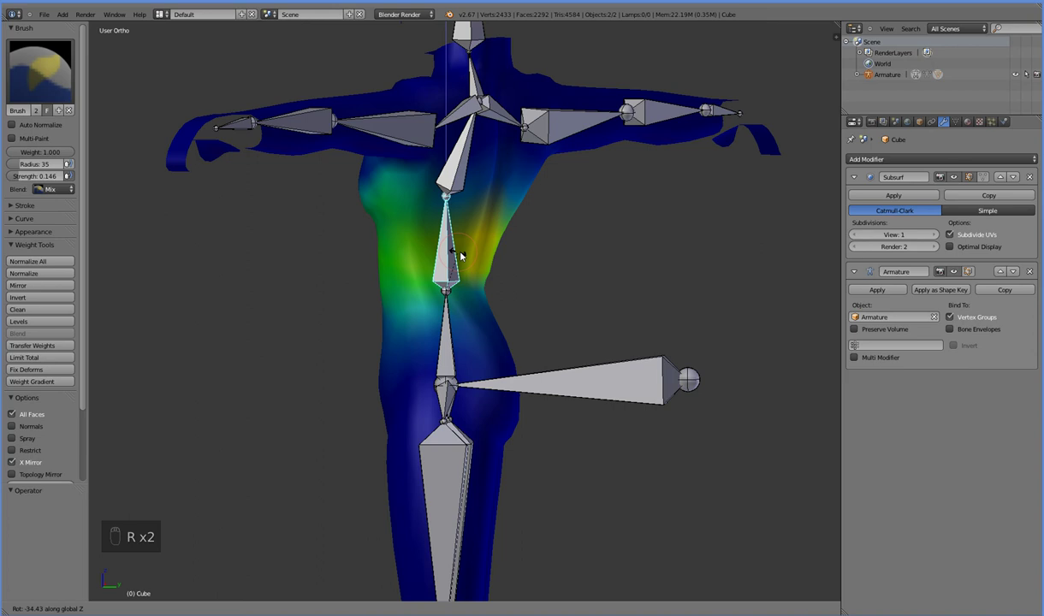
{"action": "left_click_drag", "start_coordinate": [369, 263], "coordinate": [295, 314]}
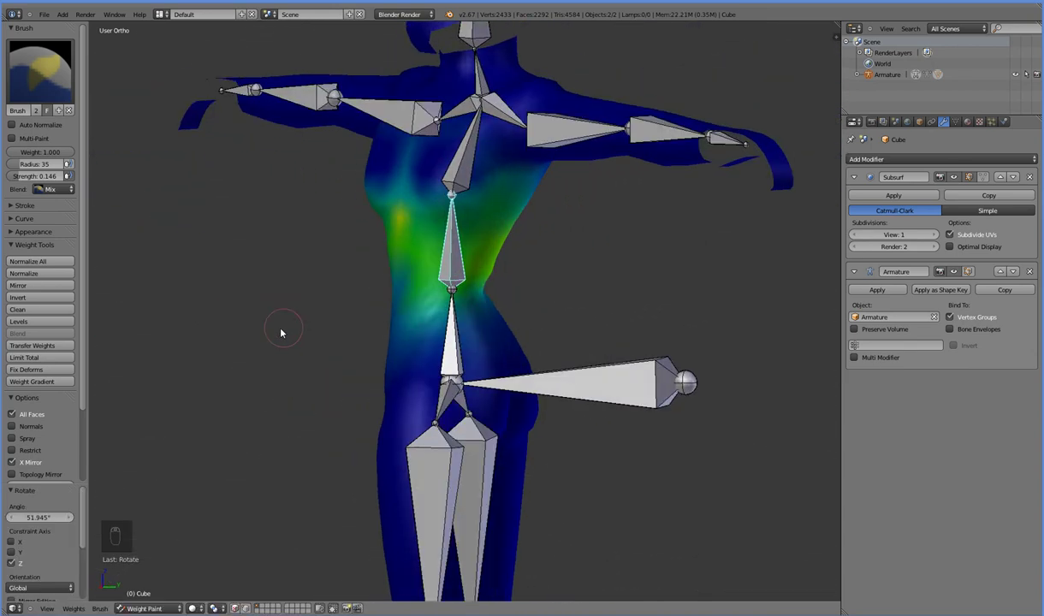
{"action": "key", "text": "ctrl+z"}
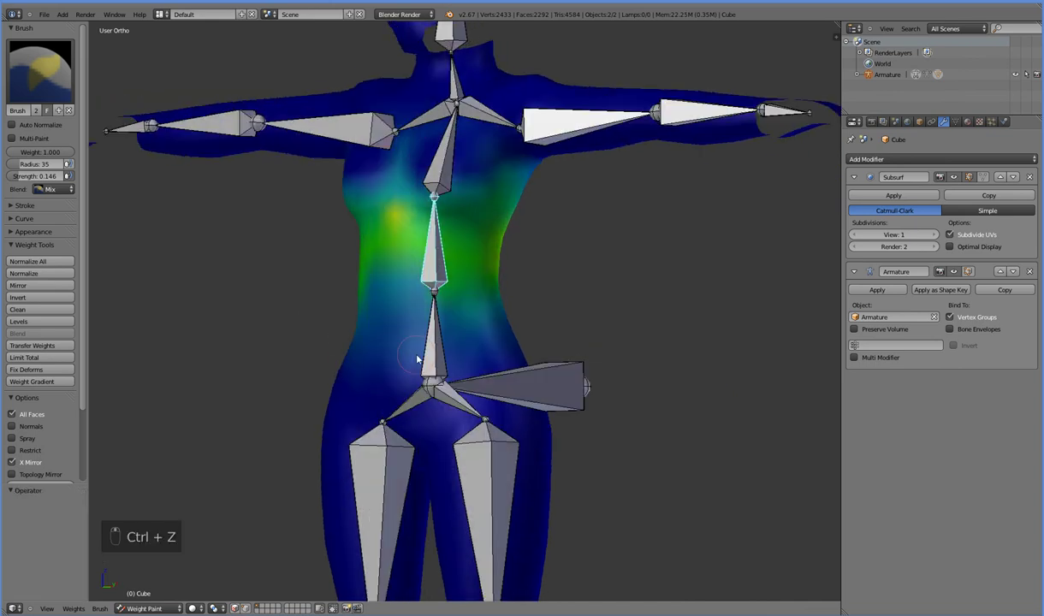
- Return to the side view at rest and display the forward-jutting hip bone's weights
{"action": "key", "text": "r"}
{"action": "left_click_drag", "start_coordinate": [588, 387], "coordinate": [589, 391]}
{"action": "key", "text": "KP_3"}
{"action": "key", "text": "r"}
{"action": "left_click_drag", "start_coordinate": [561, 320], "coordinate": [557, 373]}
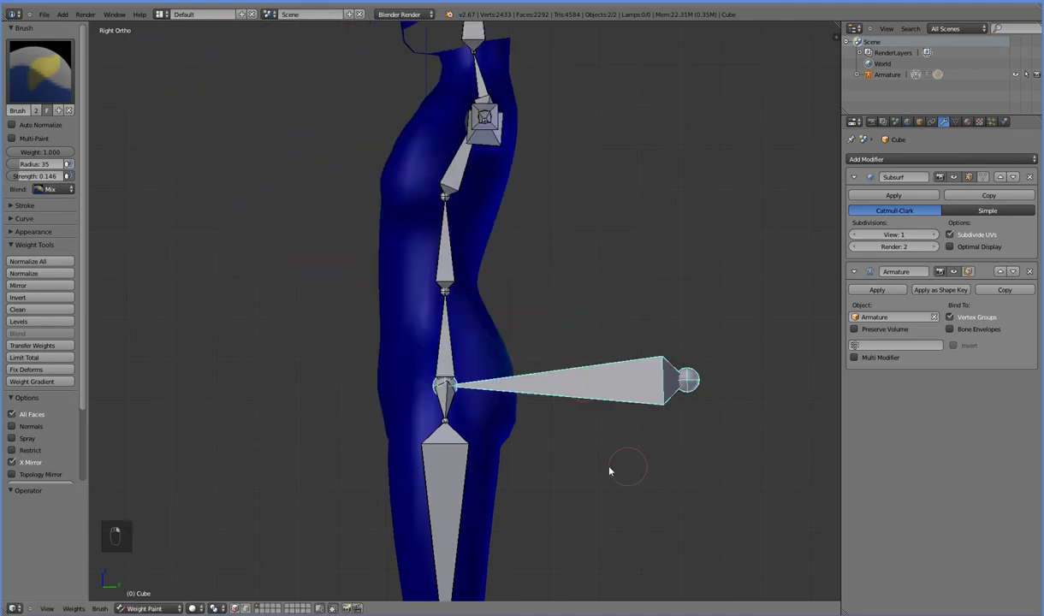
- Erase the hip bone's excess weight around the crotch and pelvis, then view the hip from behind
{"action": "left_click_drag", "start_coordinate": [499, 410], "coordinate": [441, 416]}
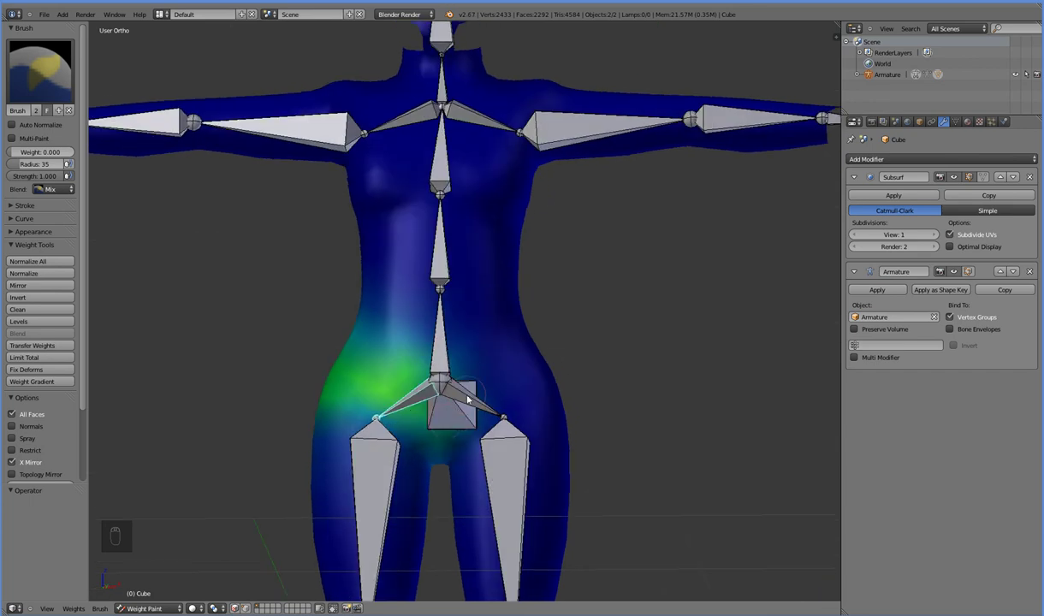
{"action": "left_click_drag", "start_coordinate": [465, 415], "coordinate": [471, 407]}
{"action": "left_click_drag", "start_coordinate": [471, 406], "coordinate": [367, 465]}
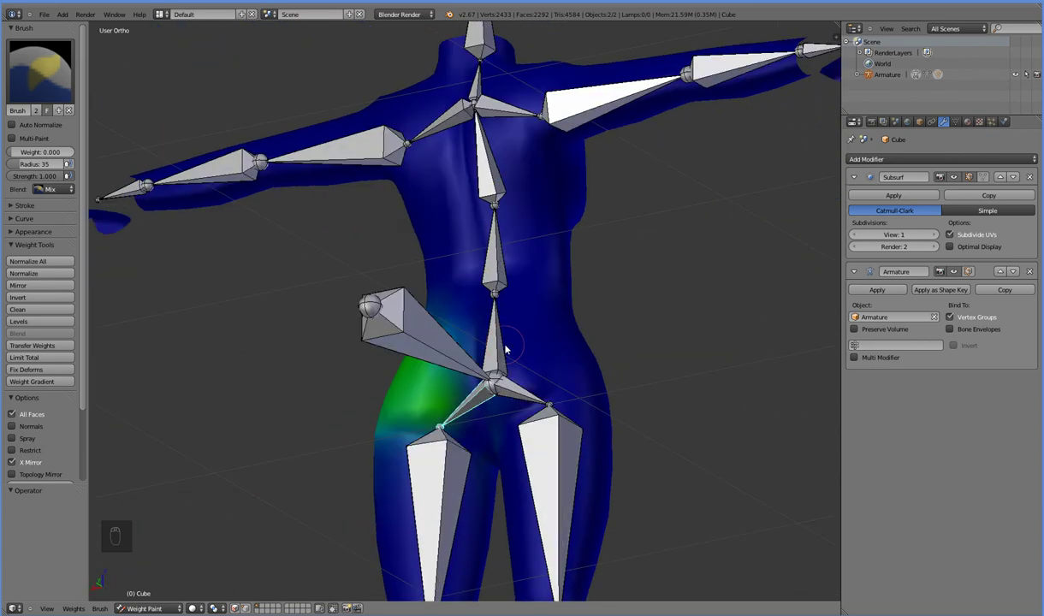
- Paint the lower spine bone's 0.552 weight across the lower back and down onto the crotch from below
{"action": "left_click_drag", "start_coordinate": [344, 441], "coordinate": [53, 156]}
{"action": "left_click_drag", "start_coordinate": [52, 156], "coordinate": [418, 469]}
{"action": "middle_click", "coordinate": [419, 469]}
{"action": "left_click_drag", "start_coordinate": [557, 497], "coordinate": [533, 513]}
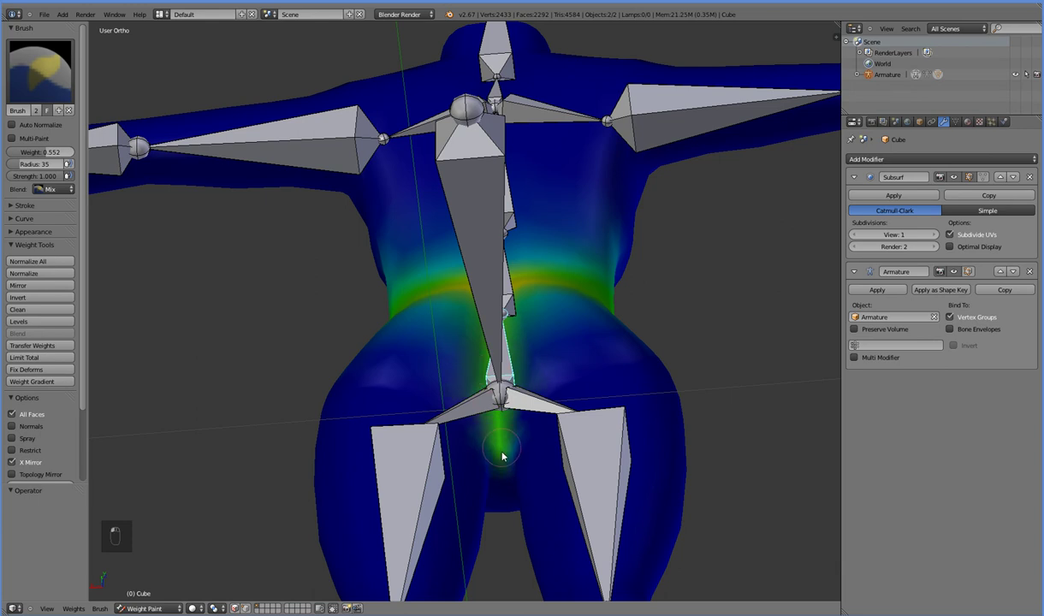
{"action": "key", "text": "ctrl+z"}
{"action": "left_click_drag", "start_coordinate": [507, 469], "coordinate": [493, 460]}
{"action": "left_click_drag", "start_coordinate": [489, 439], "coordinate": [532, 413]}
{"action": "key", "text": "ctrl+z"}
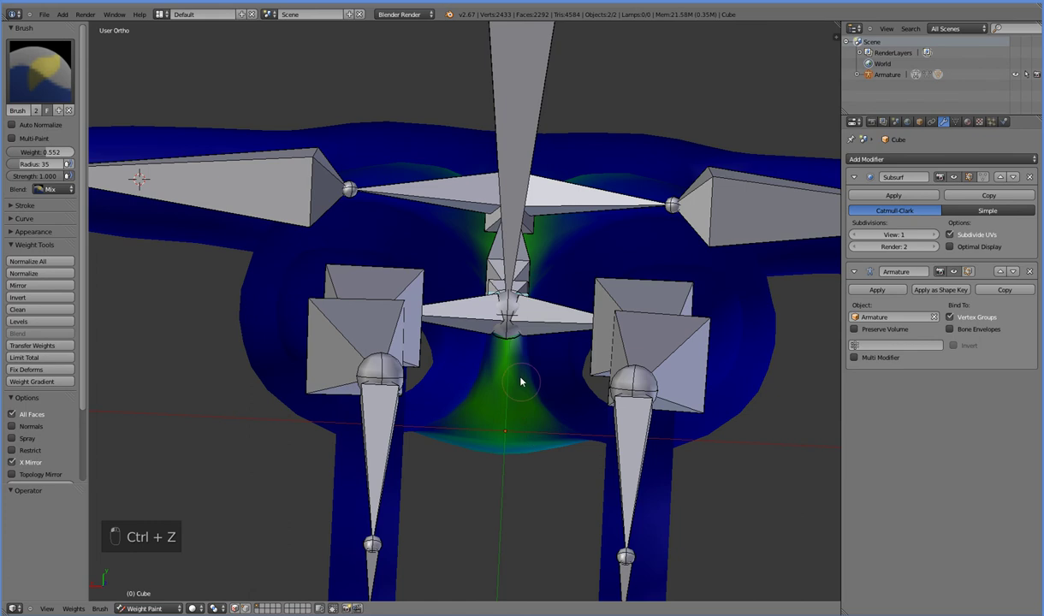
{"action": "key", "text": "ctrl+z"}
- Extend the lower spine weight around the waist, belly and lower torso, ending in side view
{"action": "left_click_drag", "start_coordinate": [519, 338], "coordinate": [458, 404]}
{"action": "left_click_drag", "start_coordinate": [475, 491], "coordinate": [408, 474]}
{"action": "key", "text": "ctrl+z"}
{"action": "left_click_drag", "start_coordinate": [283, 517], "coordinate": [383, 278]}
{"action": "key", "text": "KP_3"}
- Test-bend the torso forward with the lower spine bone, then cancel the rotation
{"action": "key", "text": "r"}
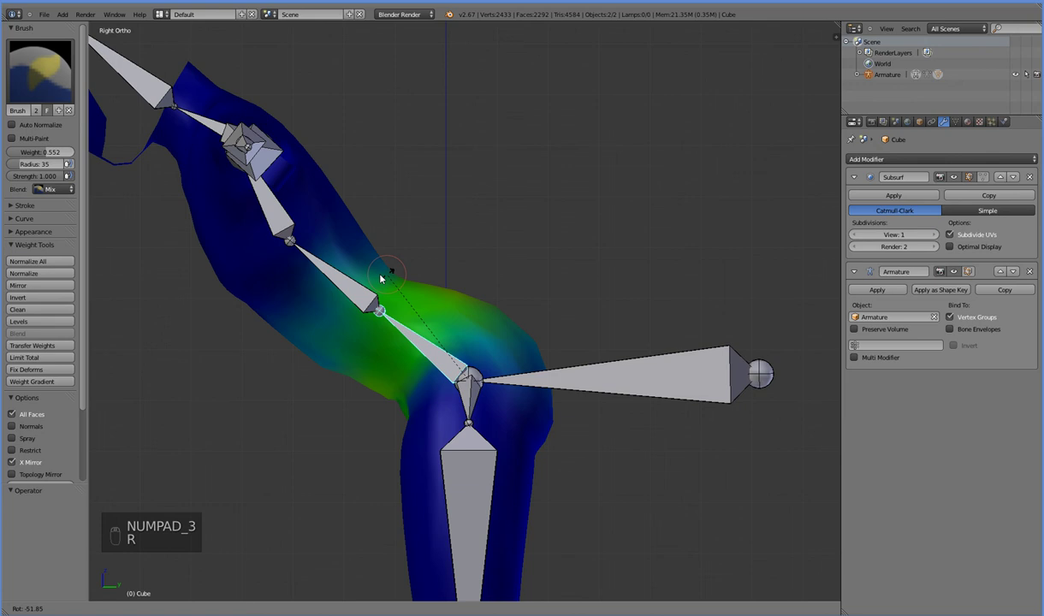
{"action": "left_click_drag", "start_coordinate": [374, 289], "coordinate": [450, 488]}
{"action": "key", "text": "r"}
{"action": "left_click", "coordinate": [450, 488]}
- Looking under the pelvis, remove the thigh bone's weight near the crotch at Weight 0.000
{"action": "left_click_drag", "start_coordinate": [410, 418], "coordinate": [404, 442]}
{"action": "middle_click", "coordinate": [400, 423]}
{"action": "left_click", "coordinate": [390, 456]}
{"action": "key", "text": "ctrl+z"}
{"action": "left_click_drag", "start_coordinate": [422, 461], "coordinate": [47, 157]}
{"action": "left_click_drag", "start_coordinate": [342, 527], "coordinate": [446, 229]}
{"action": "key", "text": "ctrl+z"}
{"action": "left_click", "coordinate": [452, 280]}
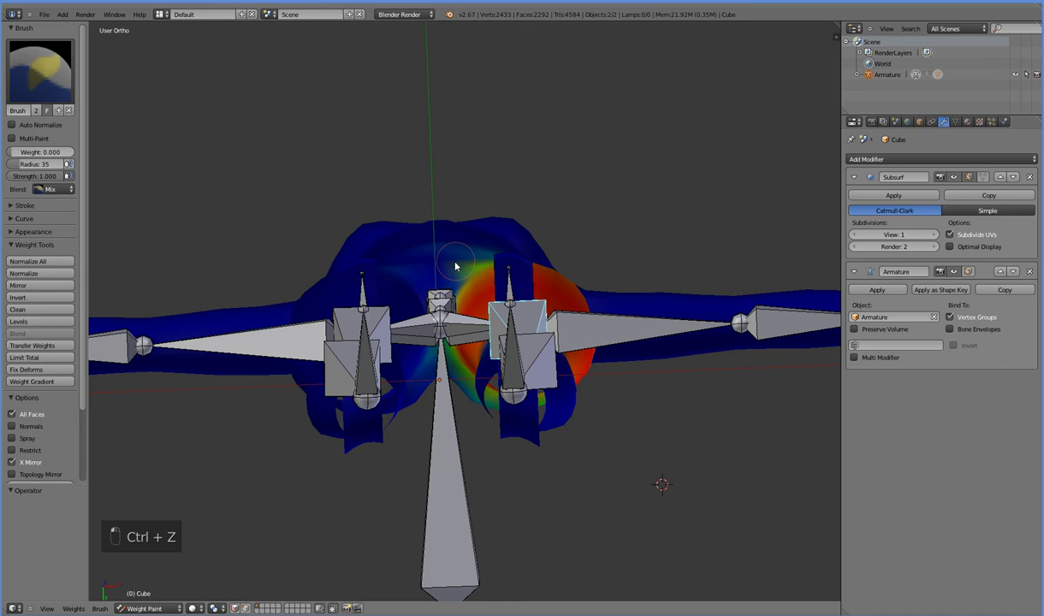
- Clear the remaining thigh weight from the crotch centre viewed from below
{"action": "left_click_drag", "start_coordinate": [443, 225], "coordinate": [435, 242]}
{"action": "key", "text": "ctrl+z"}
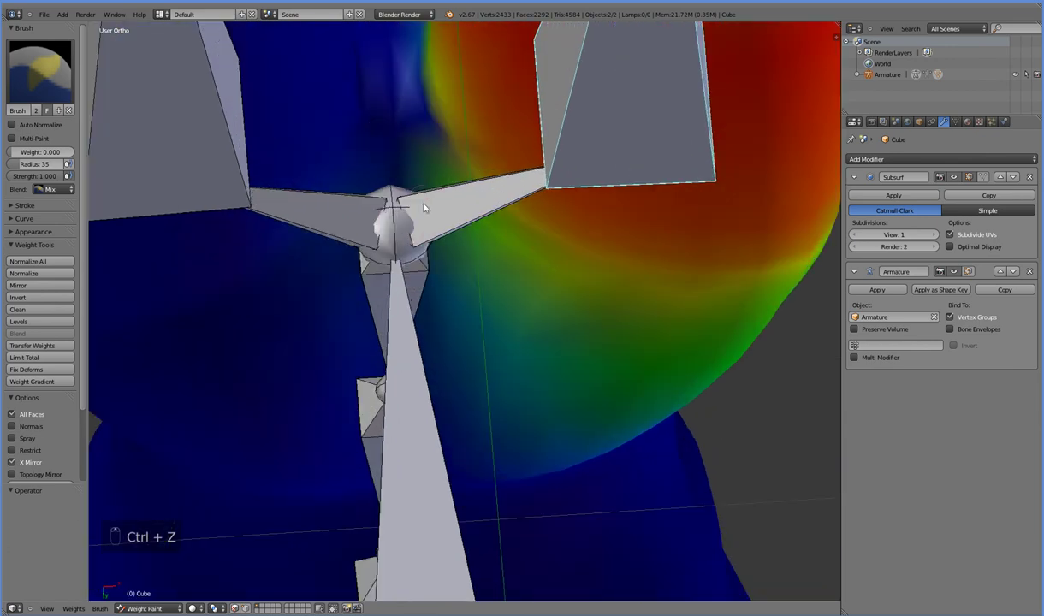
{"action": "left_click", "coordinate": [409, 208]}
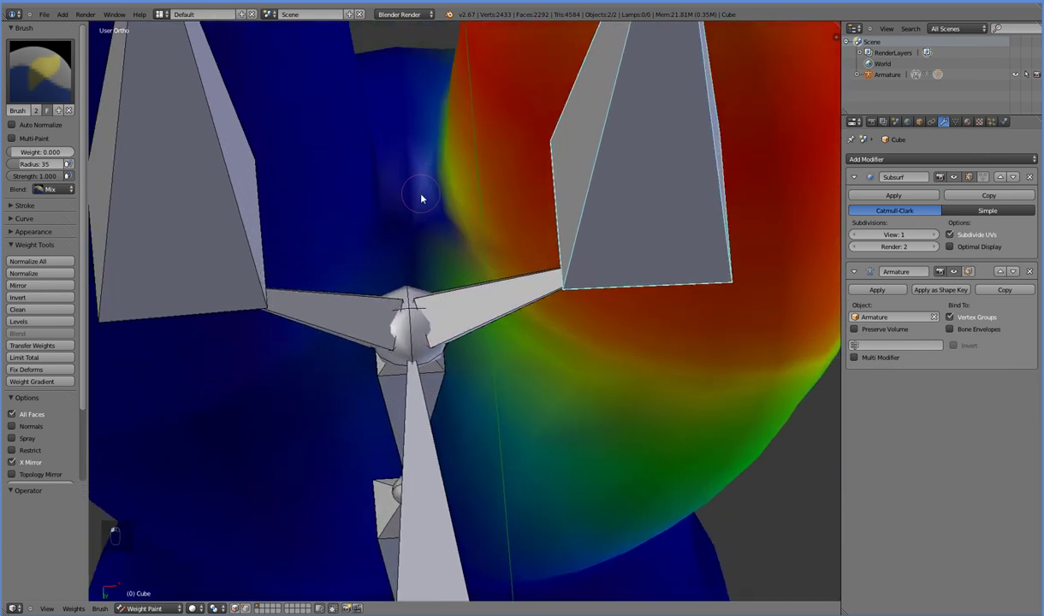
{"action": "middle_click", "coordinate": [403, 240]}
{"action": "left_click", "coordinate": [395, 285]}
{"action": "left_click_drag", "start_coordinate": [391, 299], "coordinate": [388, 383]}
{"action": "left_click_drag", "start_coordinate": [389, 380], "coordinate": [537, 449]}
- Raise the leg sideways in front view to check the hip, adjusting and resetting its rotation
{"action": "key", "text": "r"}
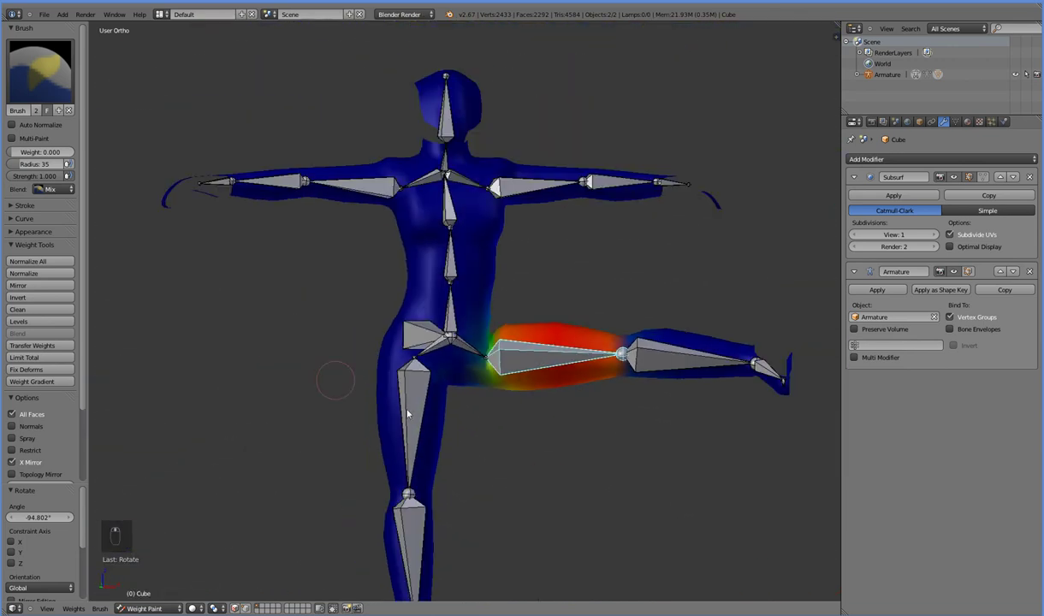
{"action": "key", "text": "KP_3"}
{"action": "key", "text": "KP_1"}
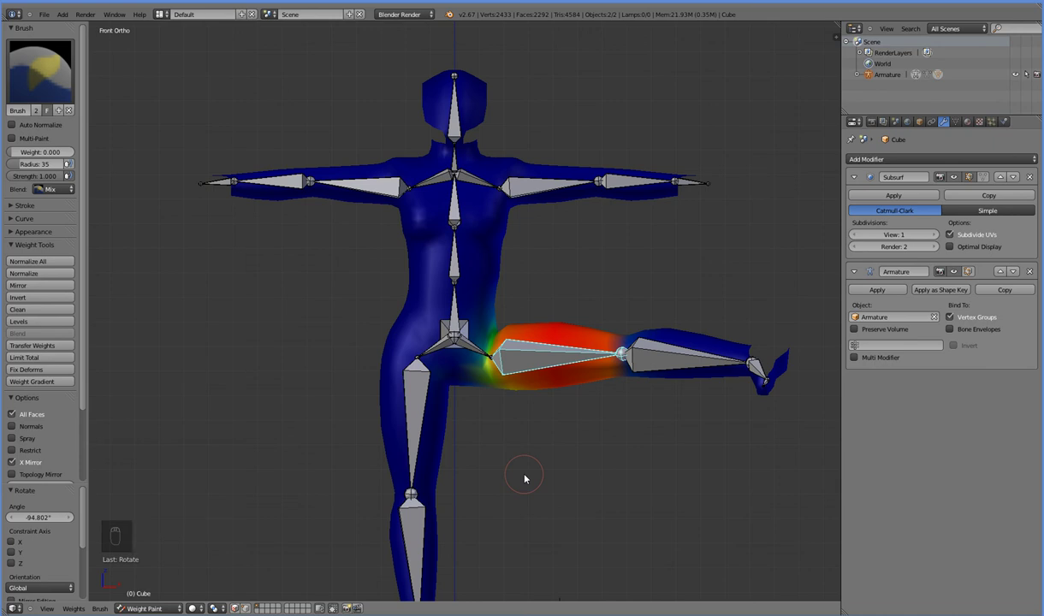
{"action": "key", "text": "alt+r"}
{"action": "key", "text": "r"}
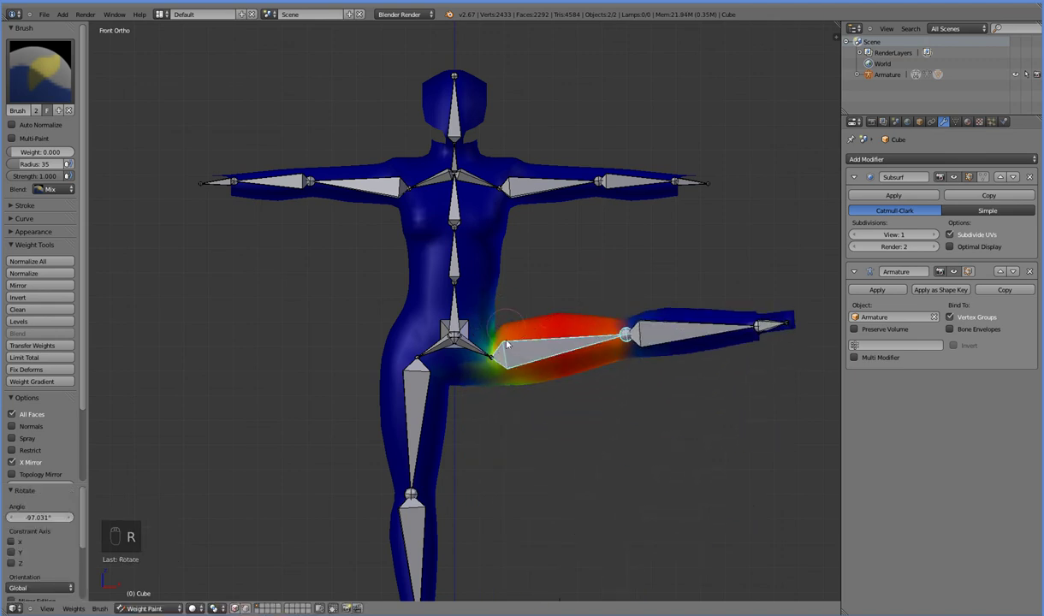
{"action": "key", "text": "ctrl+z"}
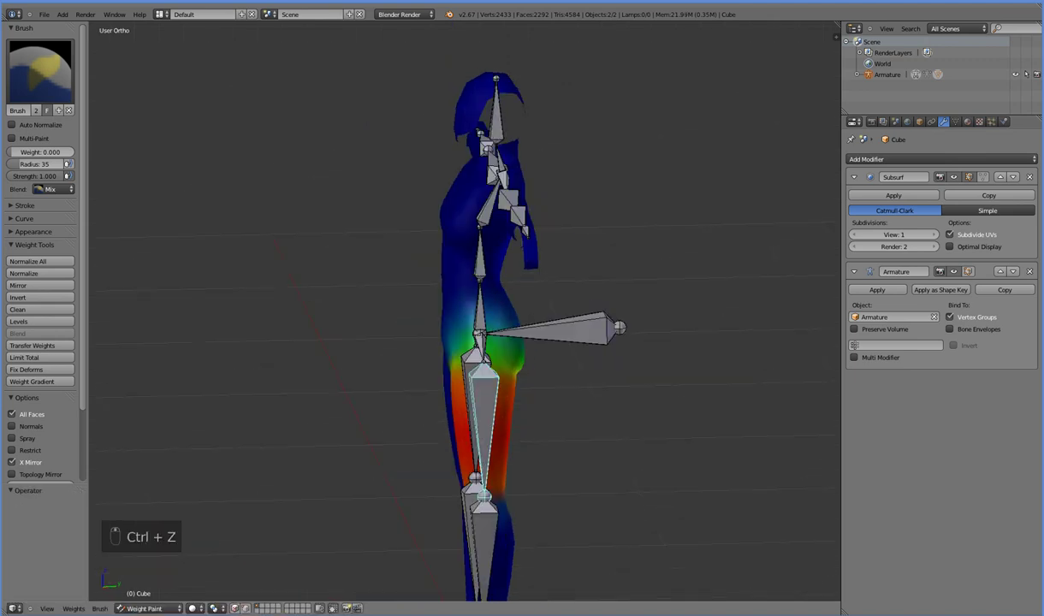
- Blend and soften the thigh bone's weight along the hip joint and groin edge
{"action": "left_click_drag", "start_coordinate": [23, 180], "coordinate": [621, 333]}
{"action": "key", "text": "r"}
{"action": "left_click_drag", "start_coordinate": [620, 332], "coordinate": [524, 429]}
{"action": "key", "text": "ctrl+z"}
{"action": "left_click_drag", "start_coordinate": [524, 429], "coordinate": [51, 162]}
{"action": "left_click_drag", "start_coordinate": [52, 162], "coordinate": [563, 435]}
{"action": "left_click_drag", "start_coordinate": [563, 435], "coordinate": [537, 450]}
- Re-raise the leg to re-test the hip and lower brush Strength to 0.198
{"action": "key", "text": "KP_3"}
{"action": "key", "text": "KP_1"}
{"action": "key", "text": "r"}
{"action": "left_click", "coordinate": [613, 340]}
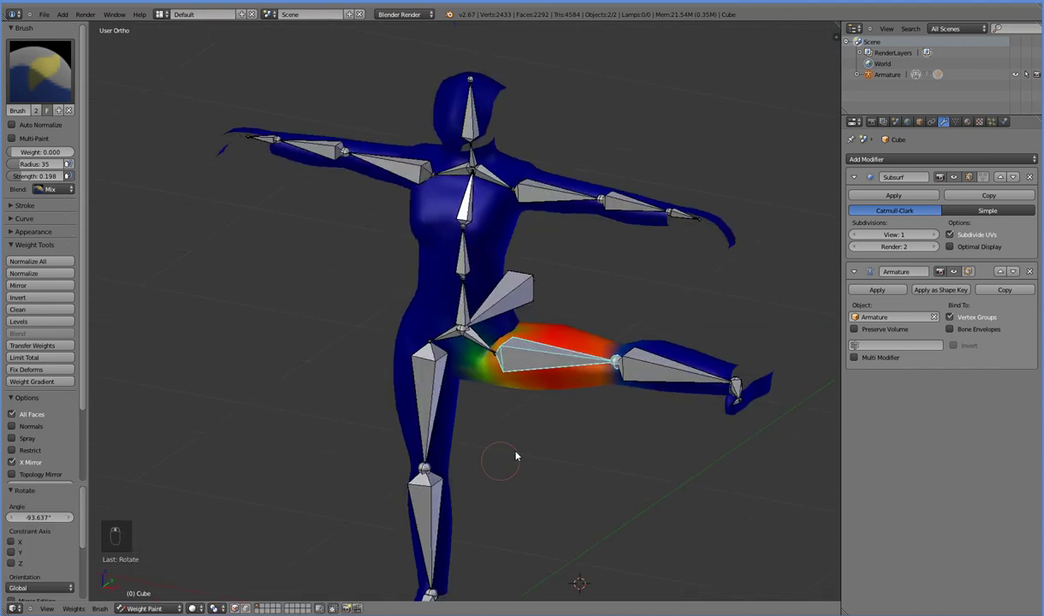
- With the leg at rest, paint the hip bone's weight at about 0.293 over the hip, groin and pelvis
{"action": "key", "text": "ctrl+z"}
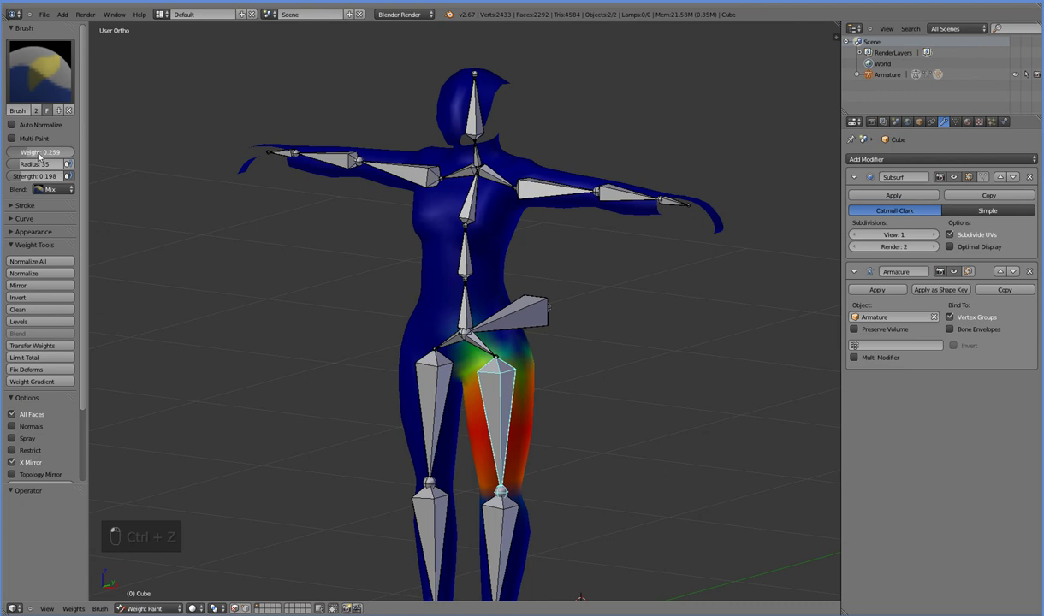
{"action": "left_click_drag", "start_coordinate": [508, 352], "coordinate": [565, 432]}
{"action": "key", "text": "r"}
{"action": "left_click_drag", "start_coordinate": [566, 432], "coordinate": [472, 348]}
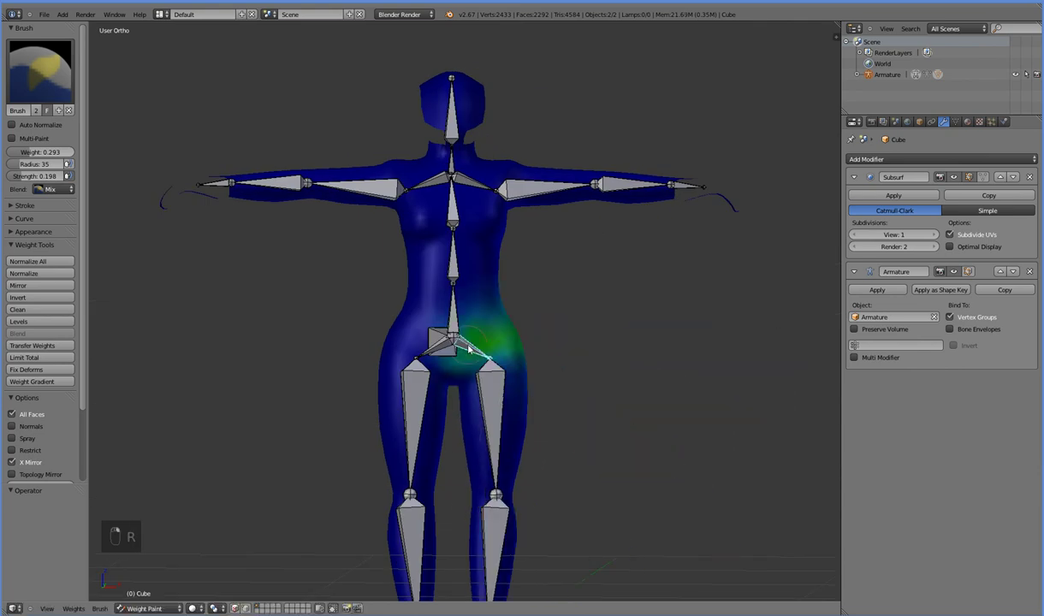
{"action": "left_click_drag", "start_coordinate": [464, 488], "coordinate": [475, 472]}
{"action": "left_click_drag", "start_coordinate": [475, 472], "coordinate": [444, 489]}
- Raise the leg in front view and touch up the hip weight at the joint while posed
{"action": "key", "text": "KP_3"}
{"action": "key", "text": "KP_1"}
{"action": "key", "text": "r"}
{"action": "left_click_drag", "start_coordinate": [493, 450], "coordinate": [599, 365]}
{"action": "key", "text": "r"}
{"action": "left_click_drag", "start_coordinate": [624, 316], "coordinate": [441, 582]}
{"action": "key", "text": "r"}
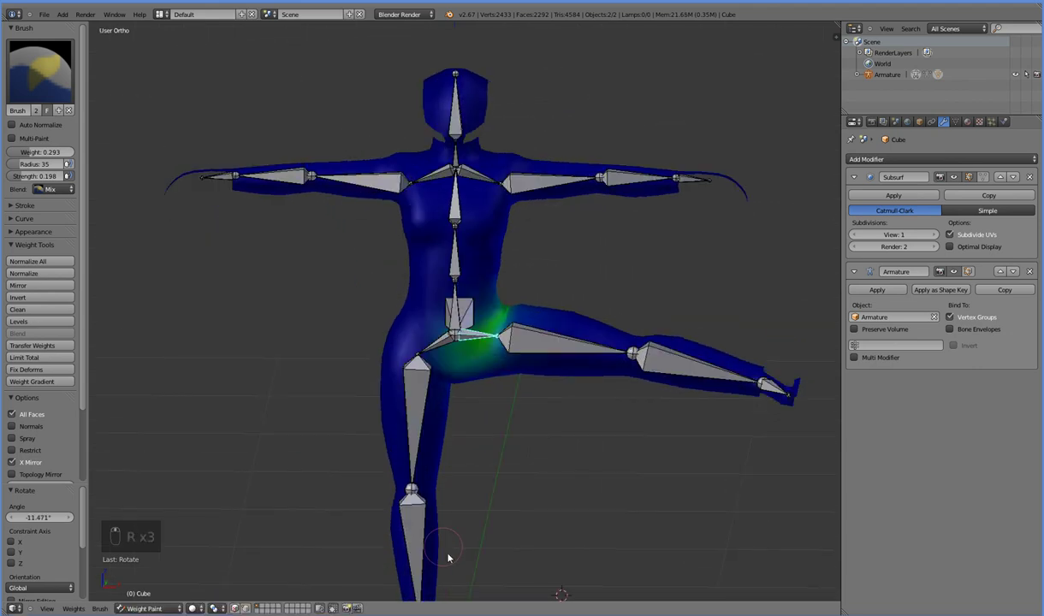
- Undo the test rotations to return the leg to its rest pose
{"action": "key", "text": "ctrl+z"}
{"action": "key", "text": "ctrl+z"}
{"action": "key", "text": "ctrl+z"}
{"action": "key", "text": "ctrl+z"}
{"action": "key", "text": "ctrl+z"}
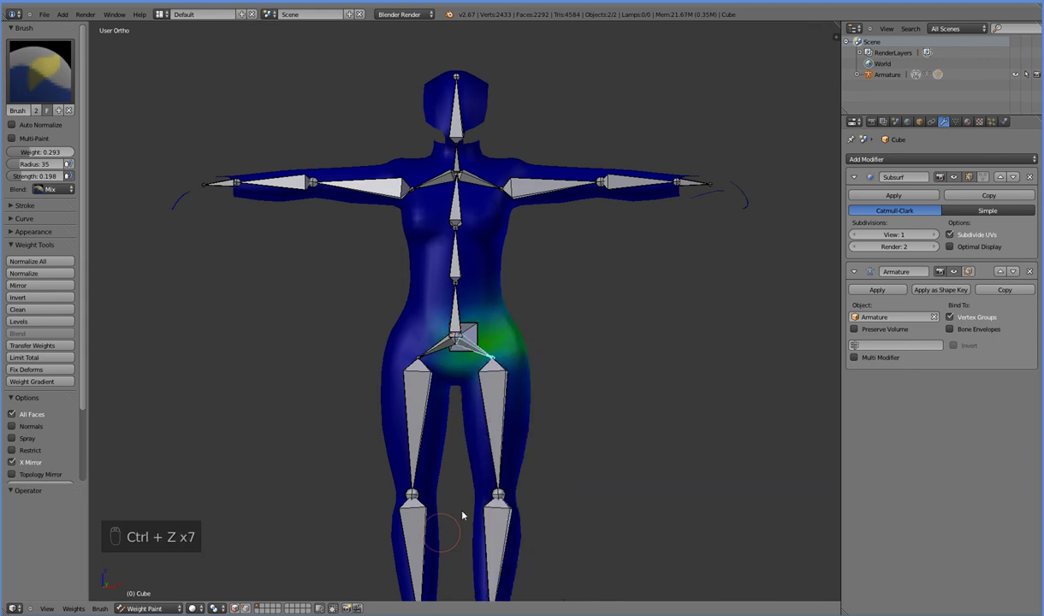
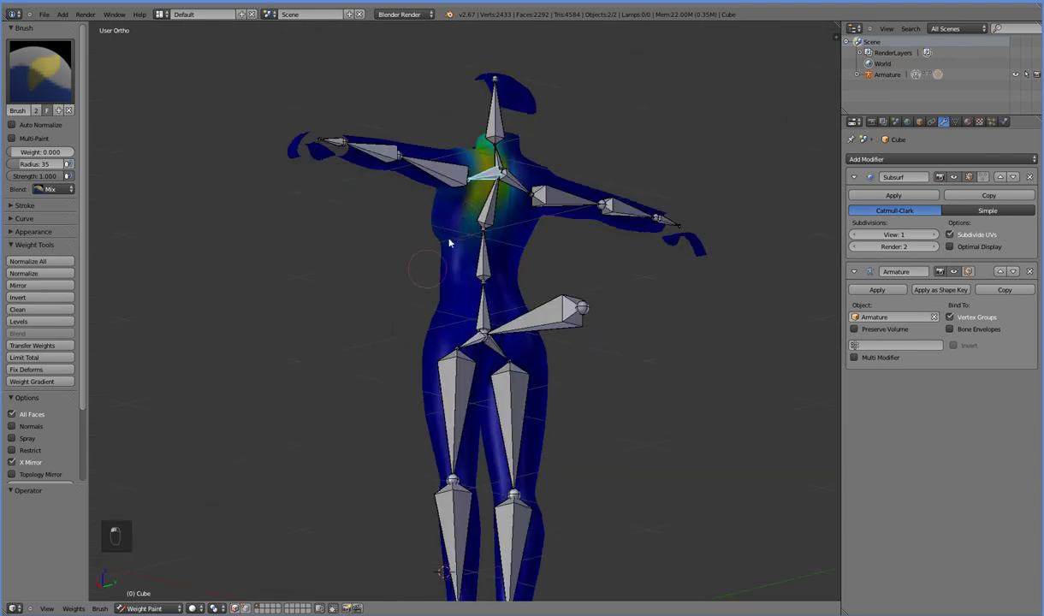
- Paint collarbone weight on the upper chest and test-raise the collarbone in front view
{"action": "left_click_drag", "start_coordinate": [476, 210], "coordinate": [498, 177]}
{"action": "key", "text": "r"}
{"action": "key", "text": "KP_1"}
{"action": "key", "text": "r"}
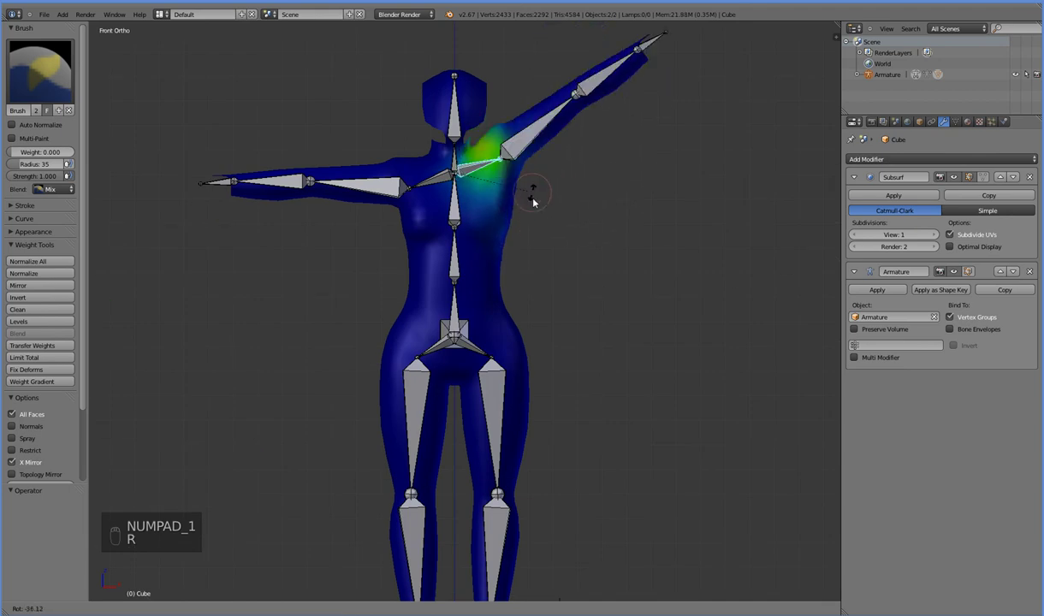
{"action": "key", "text": "r"}
{"action": "left_click_drag", "start_coordinate": [536, 175], "coordinate": [541, 340]}
- Raise the upper arm to check the shoulder deformation, then return it to rest
{"action": "key", "text": "KP_Enter"}
{"action": "key", "text": "KP_3"}
{"action": "key", "text": "KP_1"}
{"action": "key", "text": "r"}
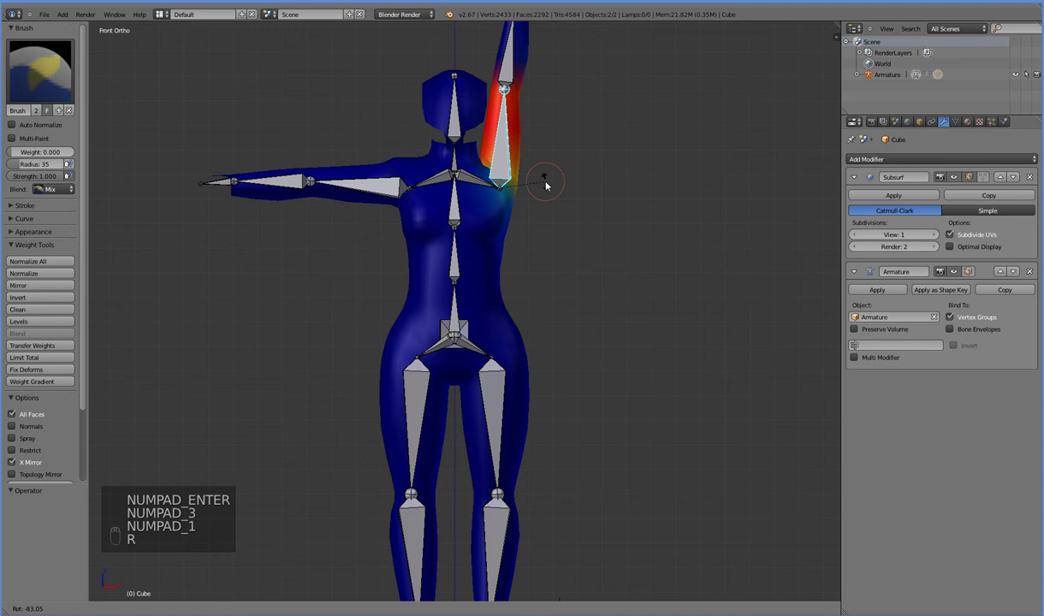
{"action": "middle_click", "coordinate": [551, 231]}
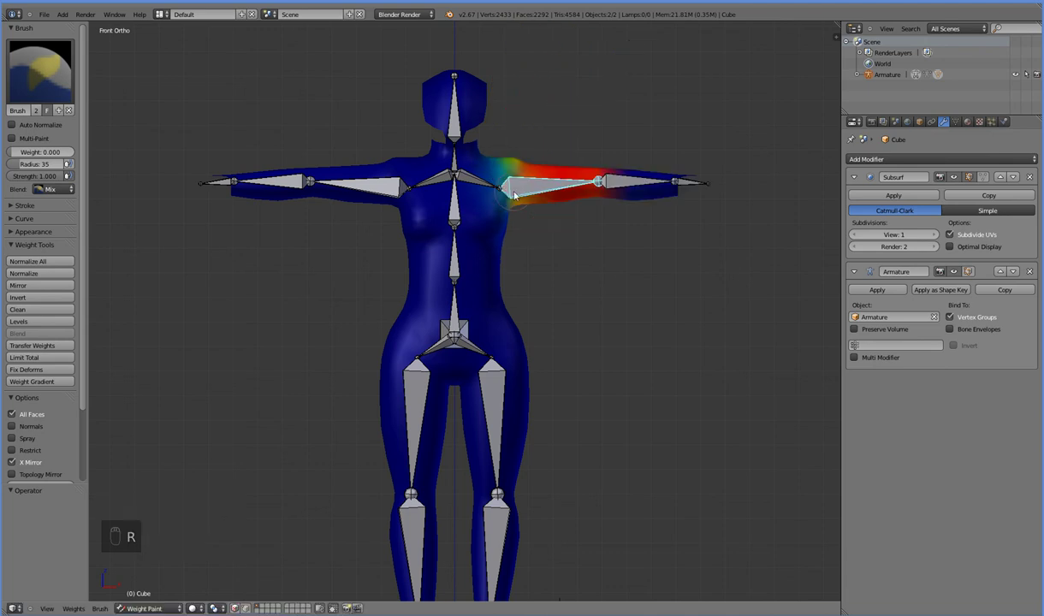